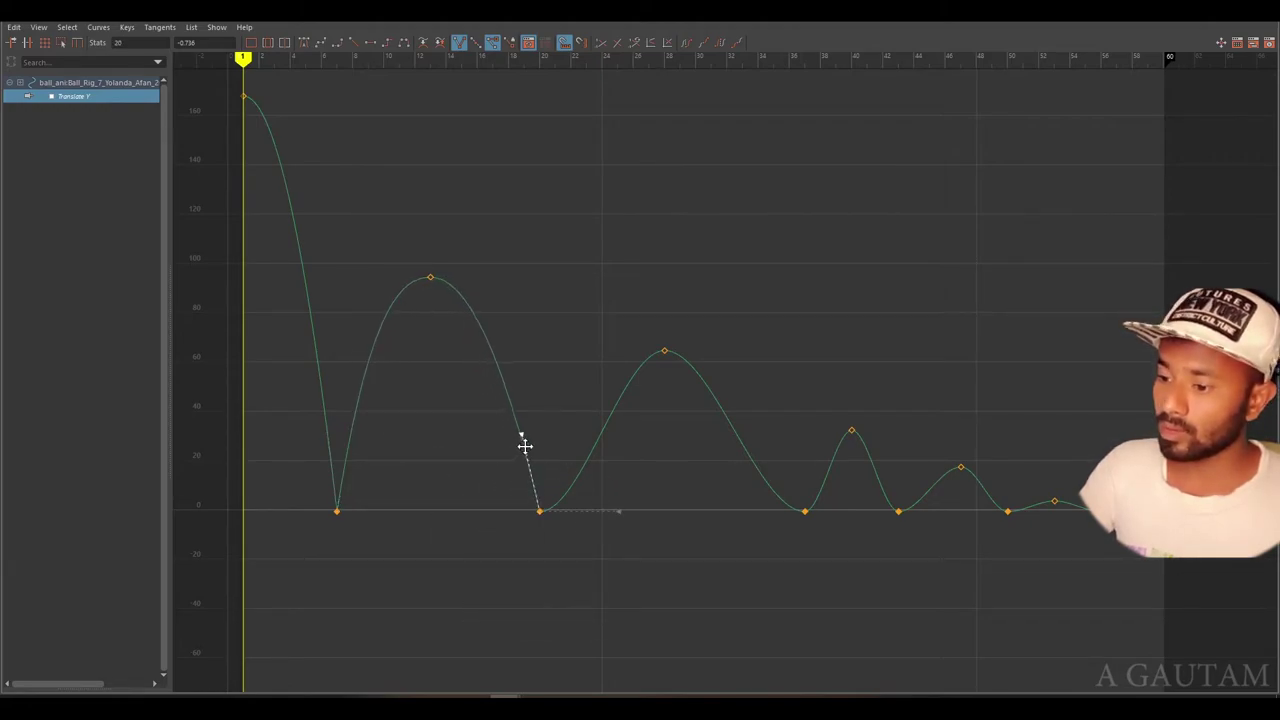
Select the Translate Y ground-contact key at frame 20 and frame the second bounce closely.
click(438, 184)
scroll(up, 3)
key(f)
scroll(down, 3)
scroll(up, 3)
click(326, 553)
middle_click(427, 567)
scroll(up, 3)
middle_click(474, 498)
click(488, 490)
middle_click(635, 599)
drag(609, 523, 596, 516)
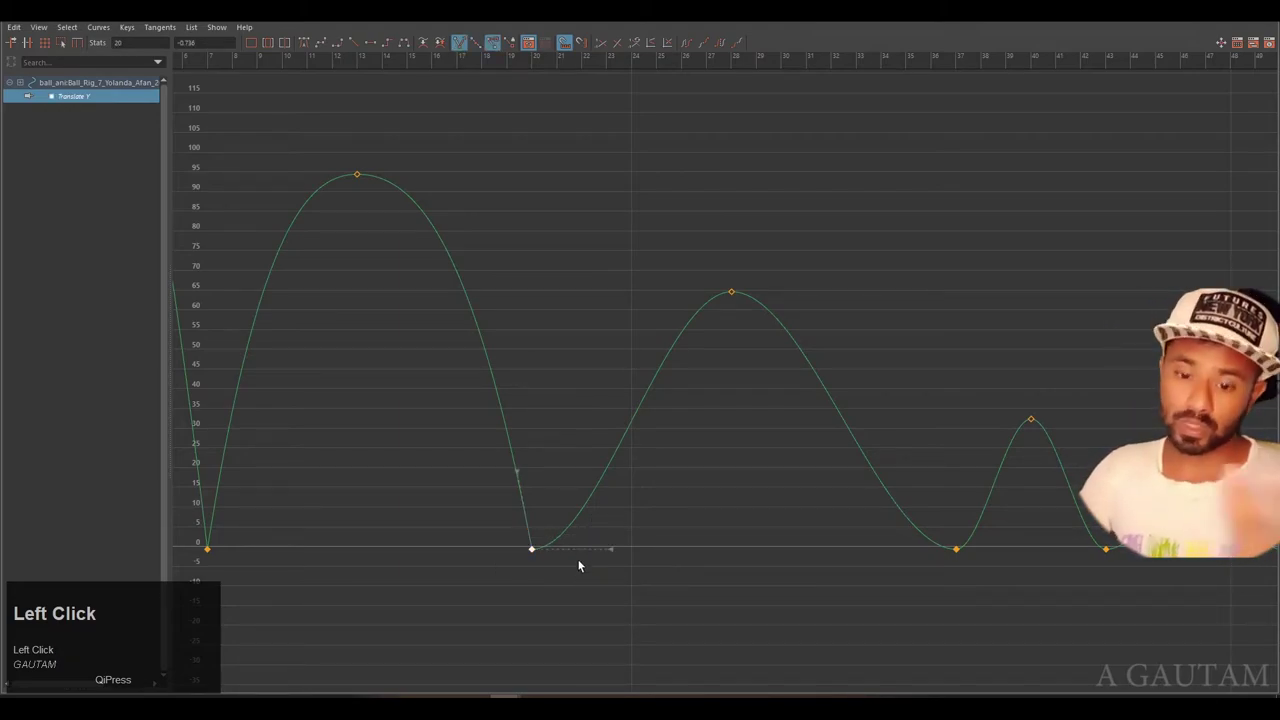
click(503, 514)
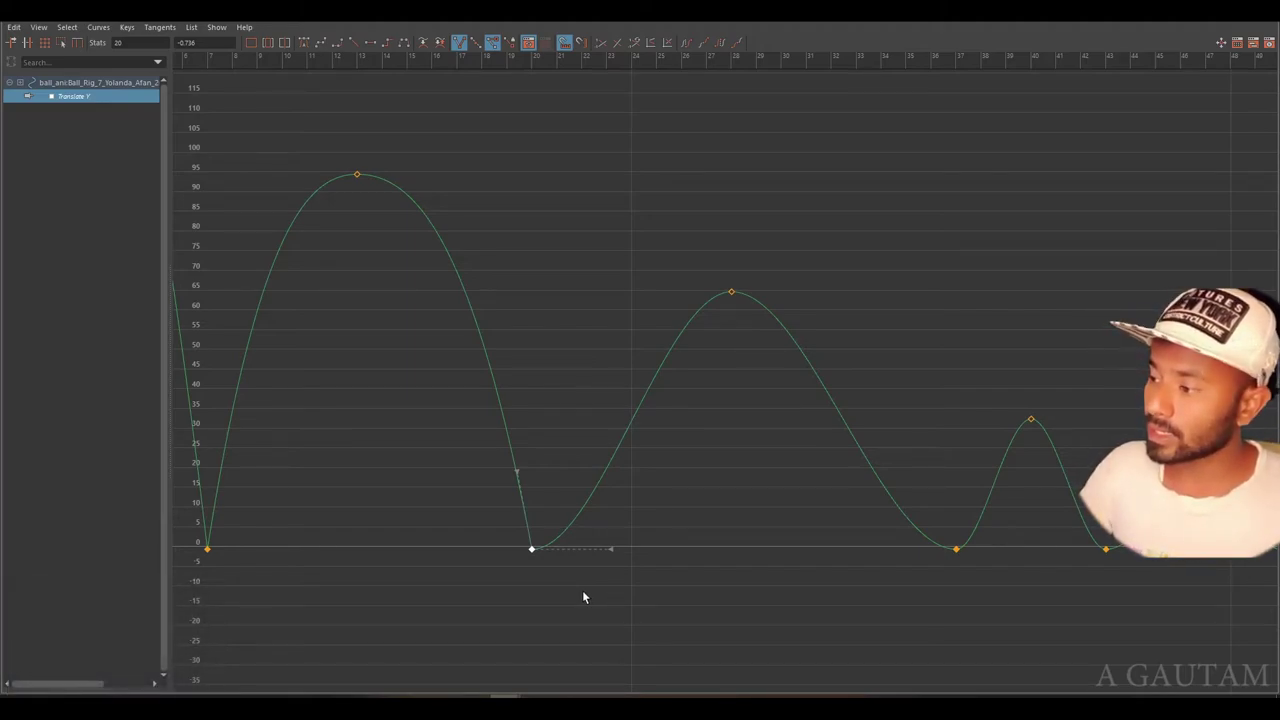
Reshape the outgoing tangent of the frame 20 key into a sharp ground contact.
click(609, 527)
drag(637, 599, 607, 535)
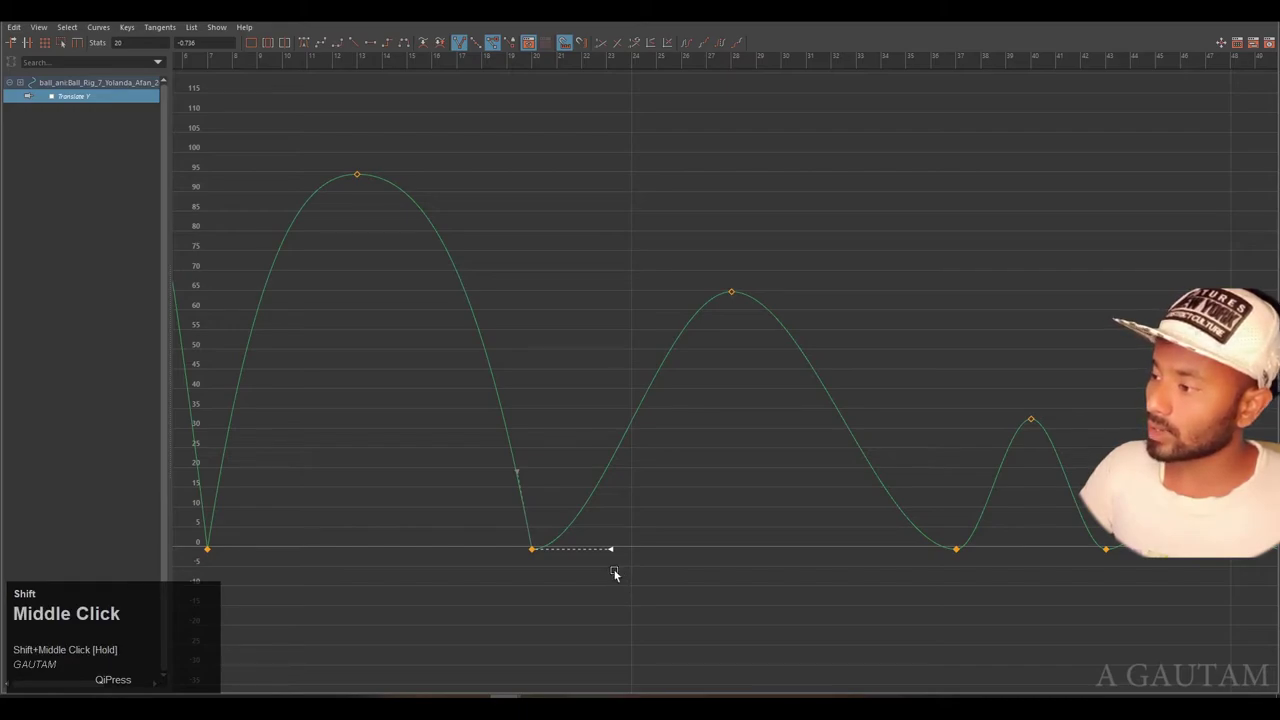
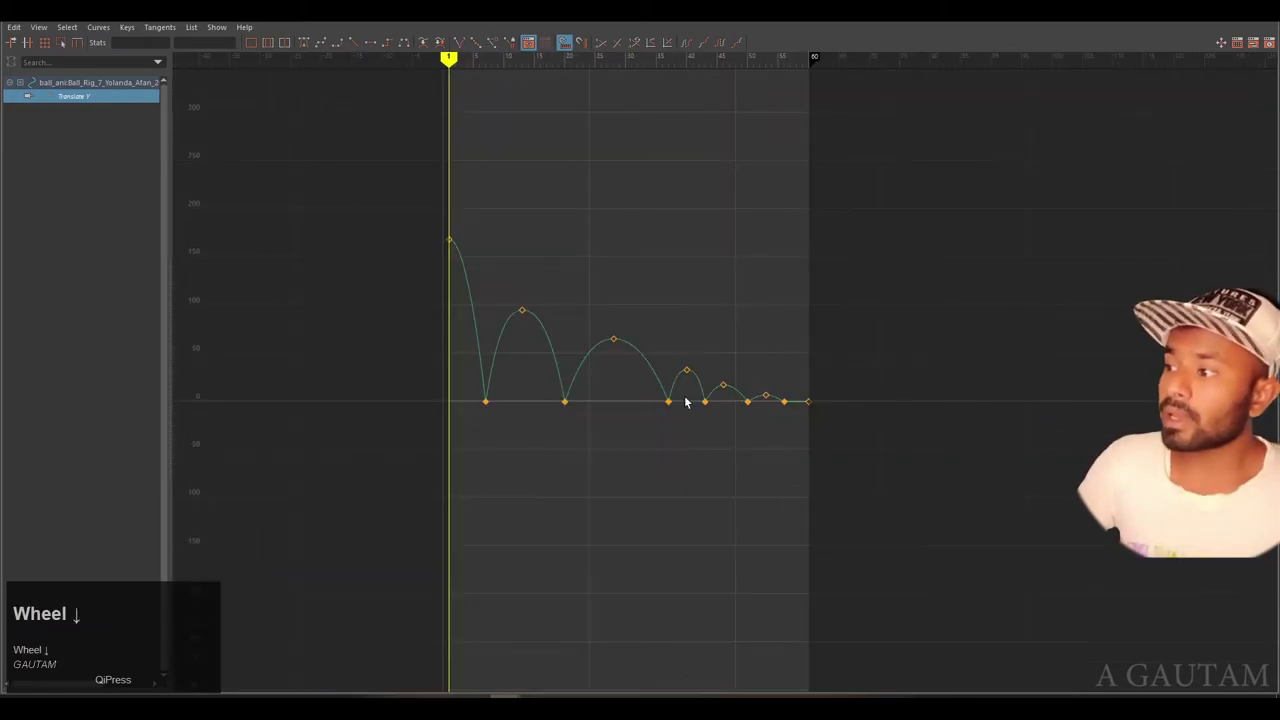
scroll(down, 3)
drag(648, 465, 688, 482)
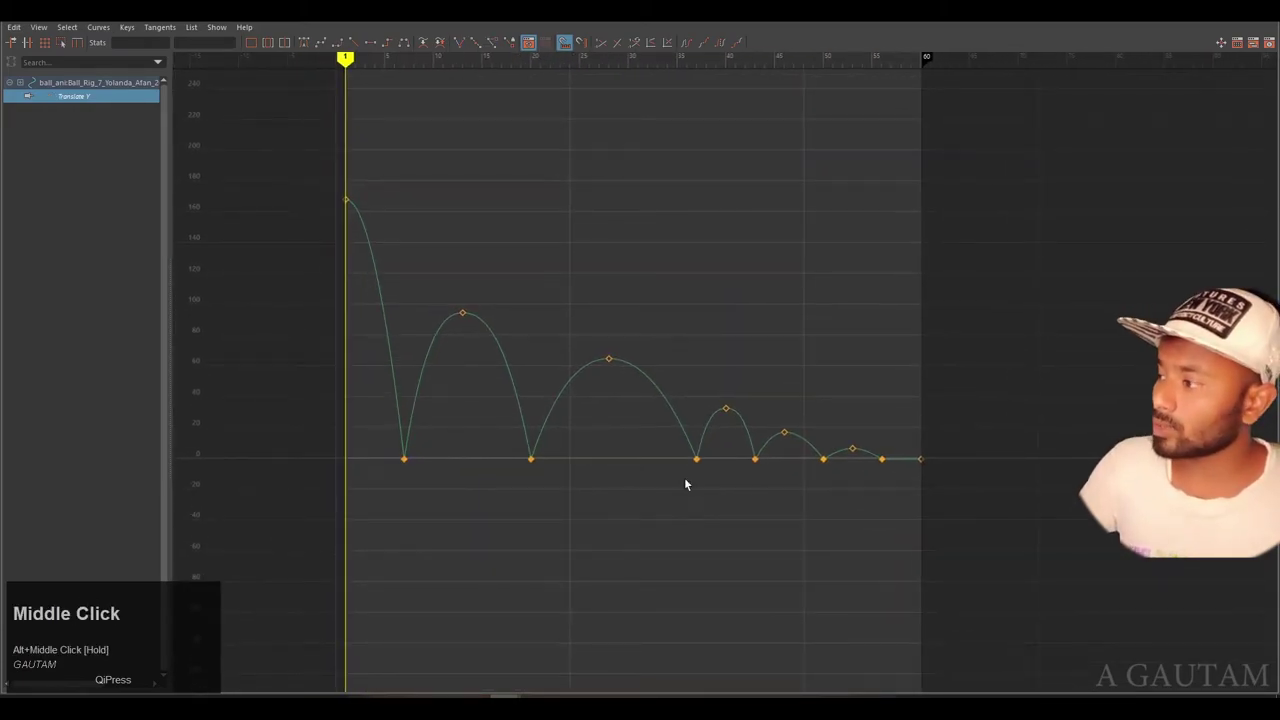
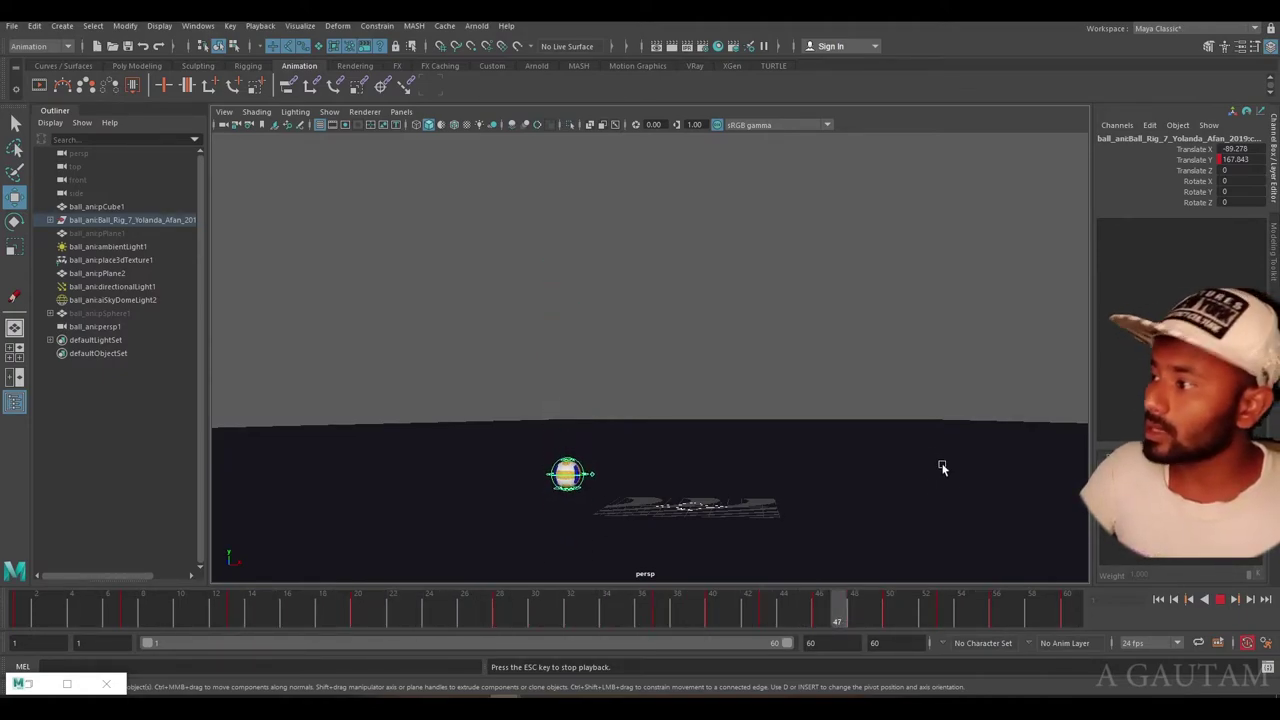
Stop the bounce playback and return to frame 1 with the ball at its start height.
click(1223, 610)
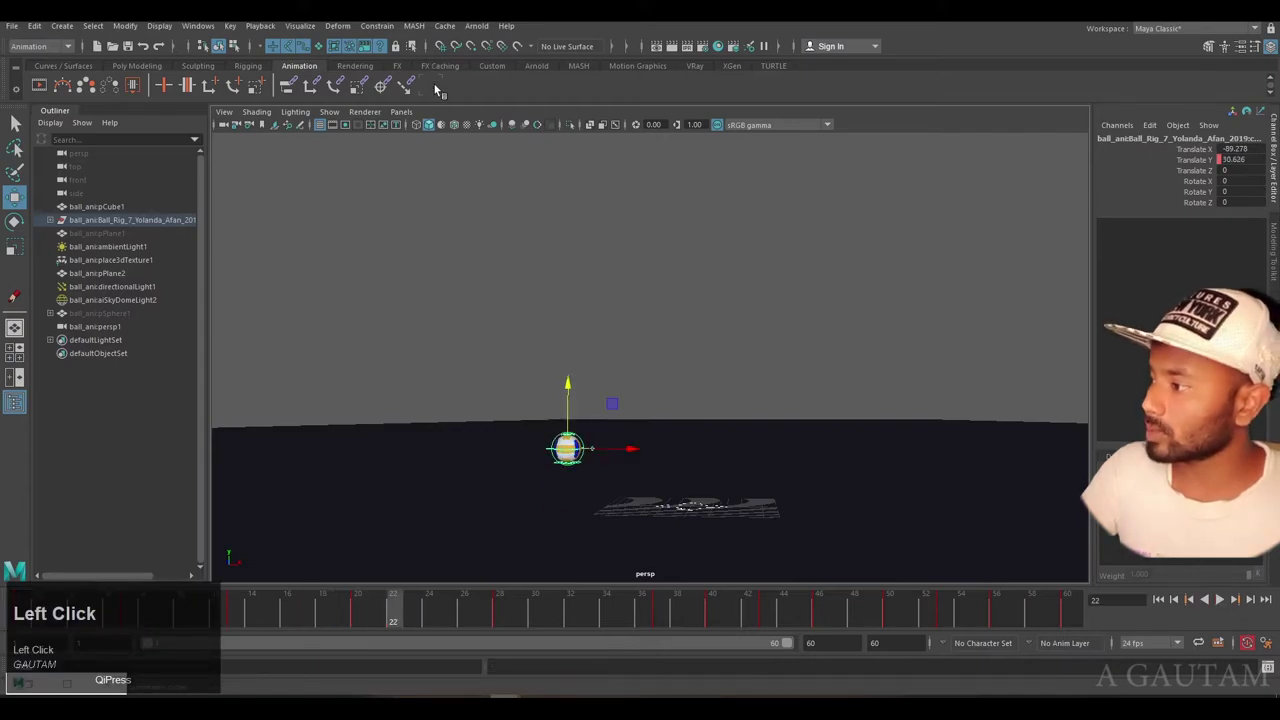
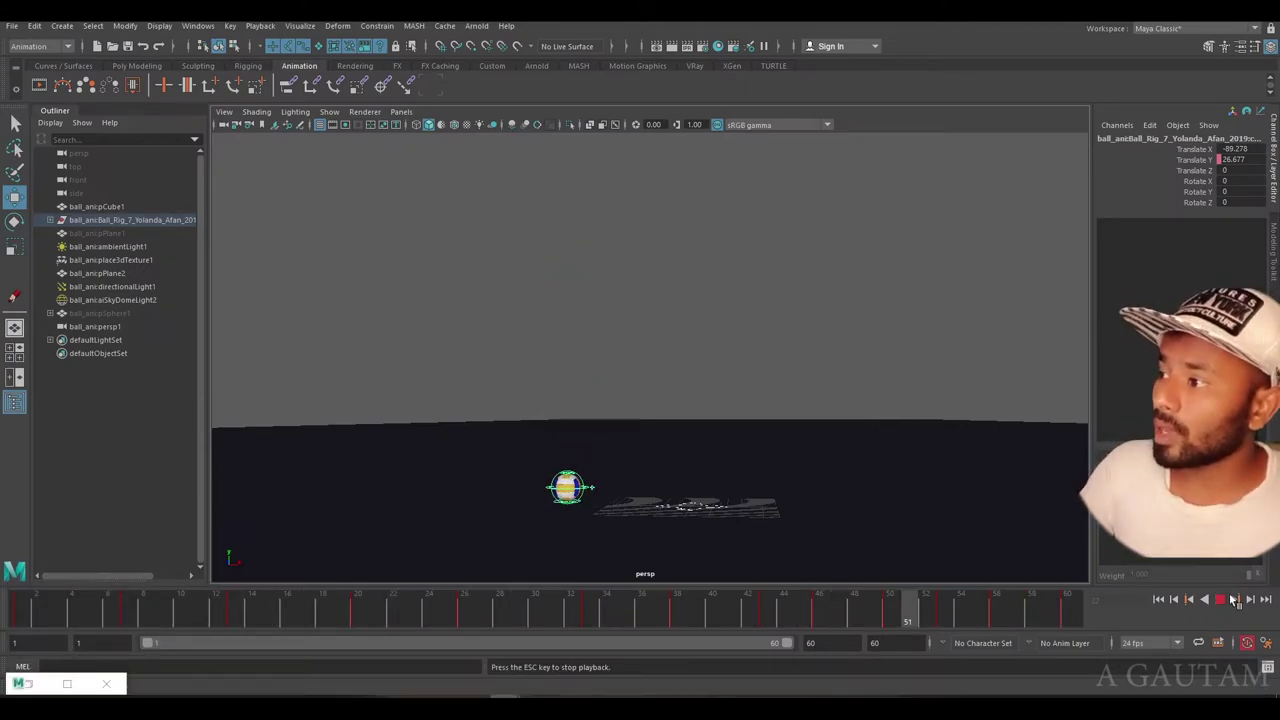
middle_click(701, 347)
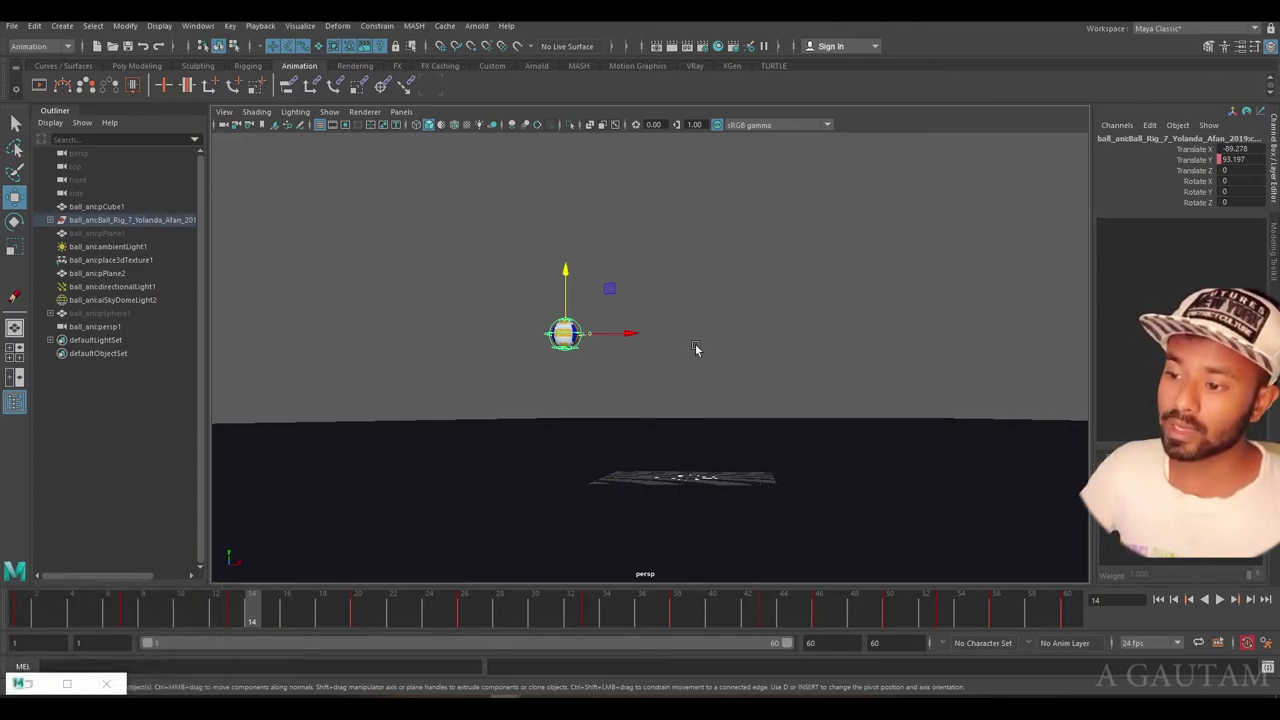
scroll(up, 3)
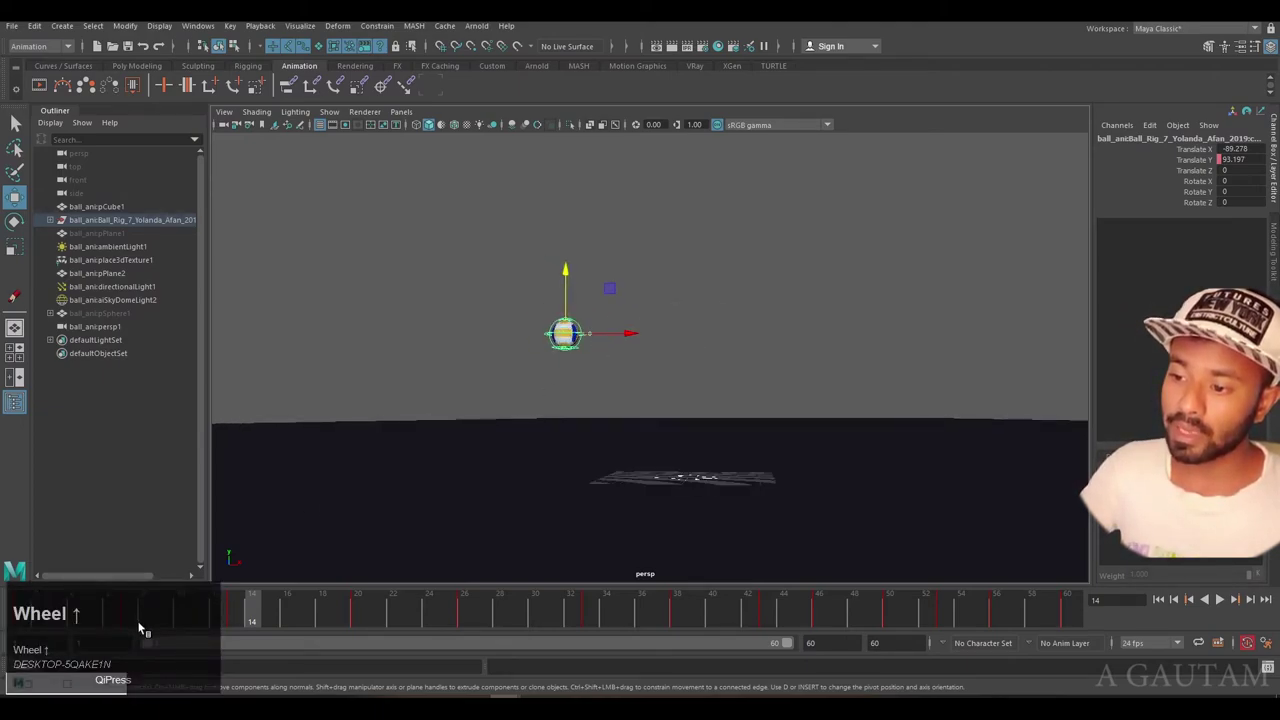
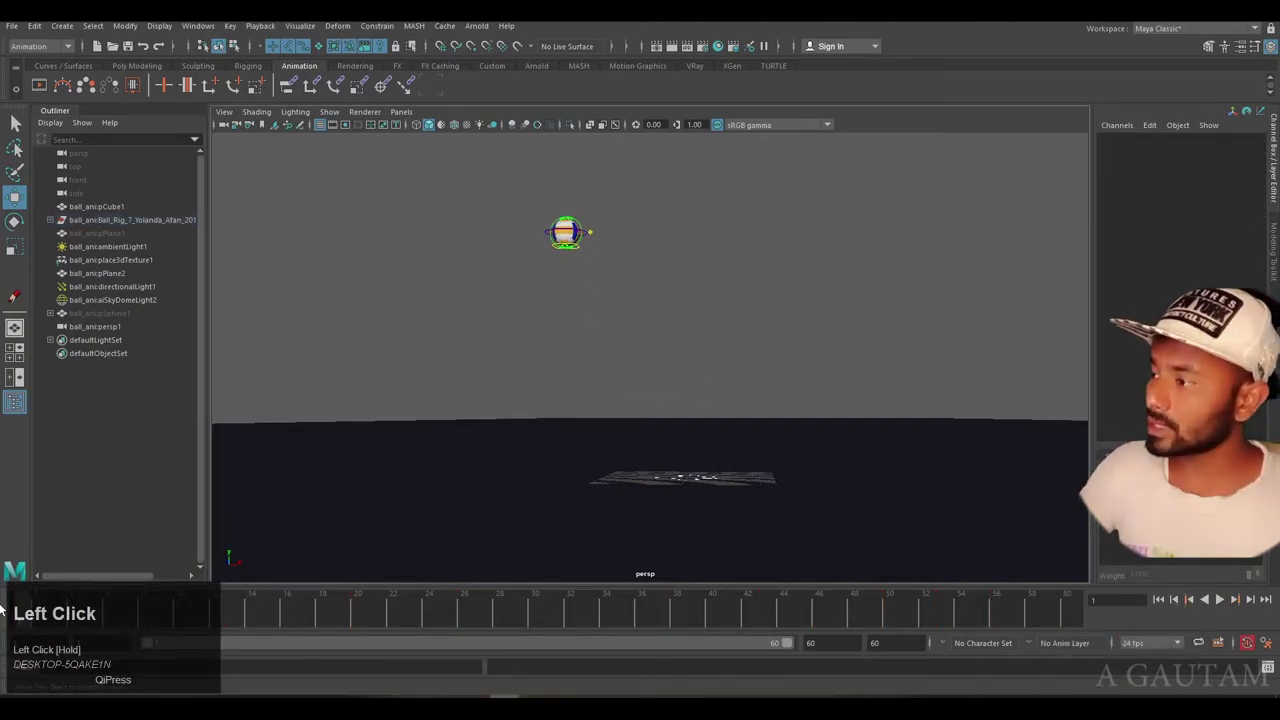
scroll(up, 3)
Select the ball control and set a Translate X key at the start frame.
click(625, 282)
middle_click(600, 281)
scroll(up, 3)
click(691, 419)
click(620, 229)
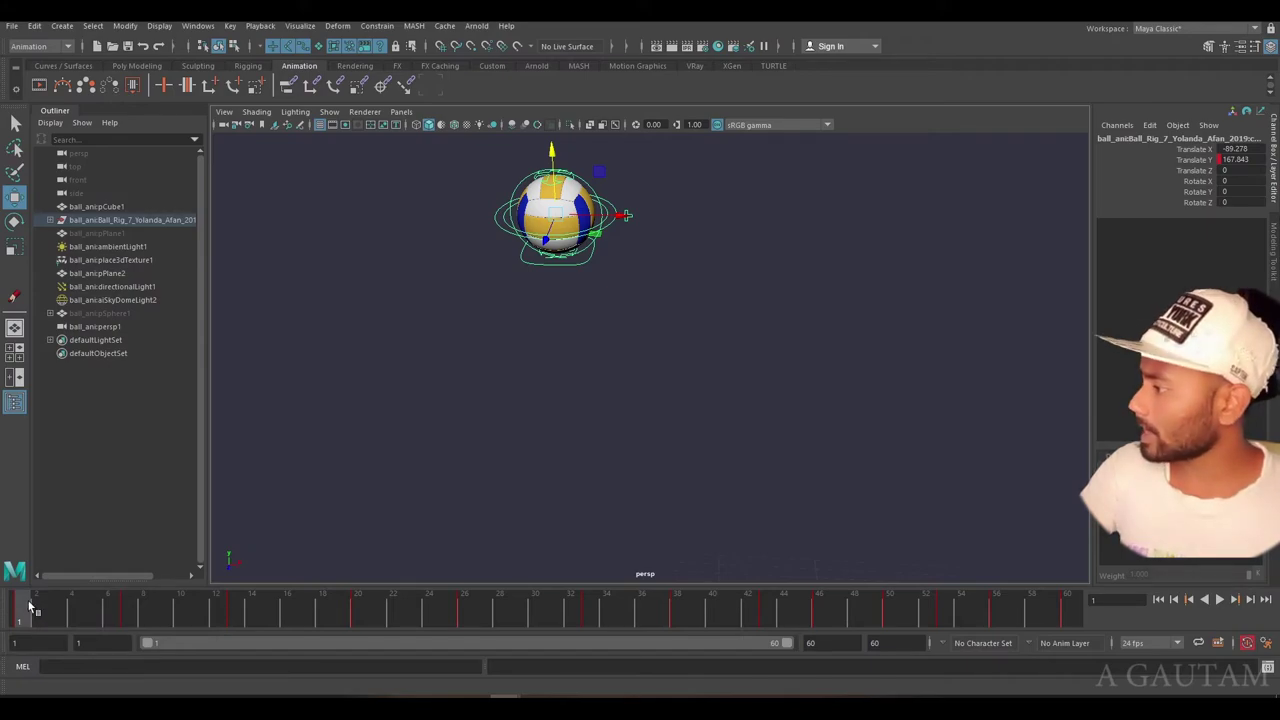
key(s)
drag(40, 619, 846, 418)
scroll(down, 3)
Key the ball's forward Translate X position at the end frame.
click(826, 420)
scroll(up, 3)
middle_click(773, 388)
click(747, 349)
scroll(up, 3)
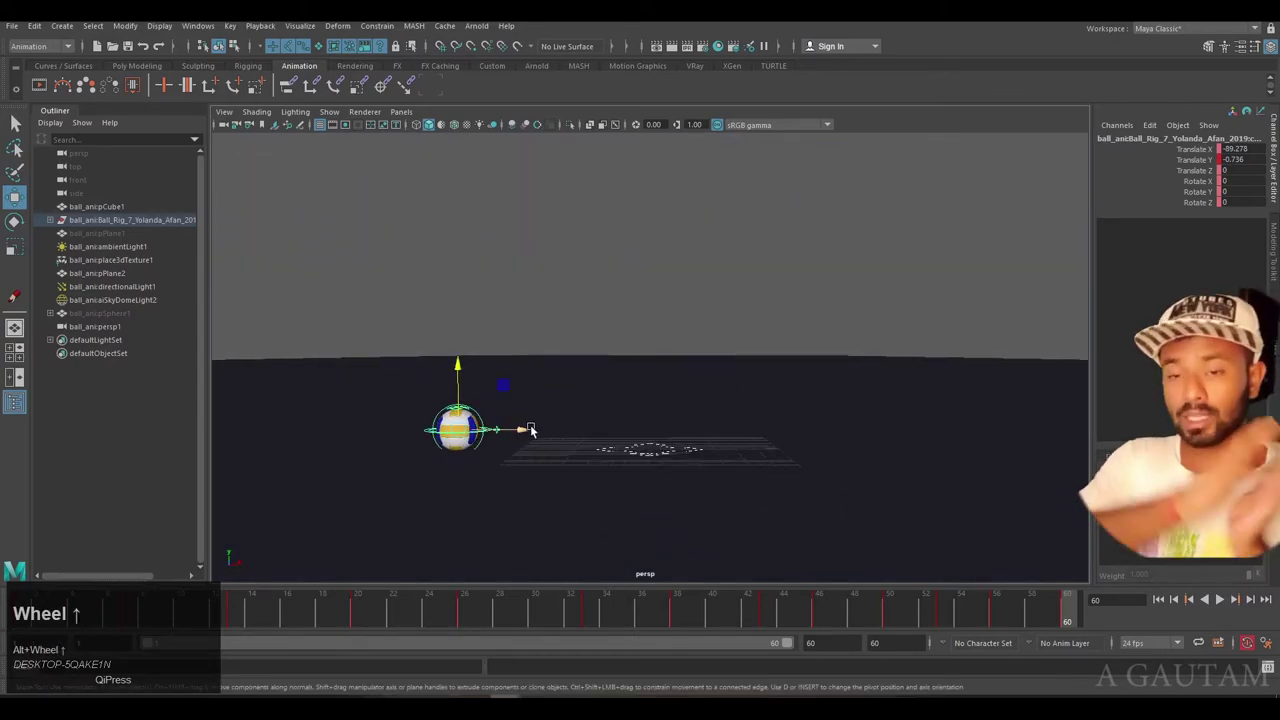
scroll(down, 3)
middle_click(537, 452)
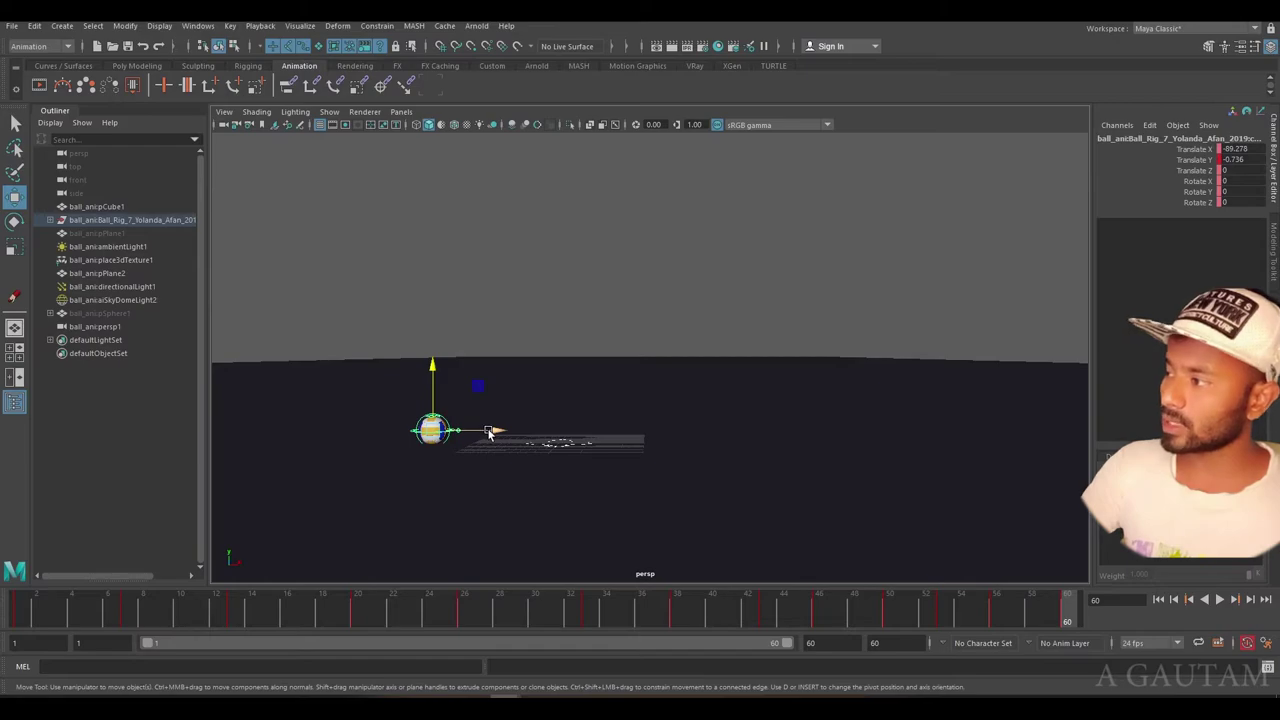
drag(496, 435, 1271, 608)
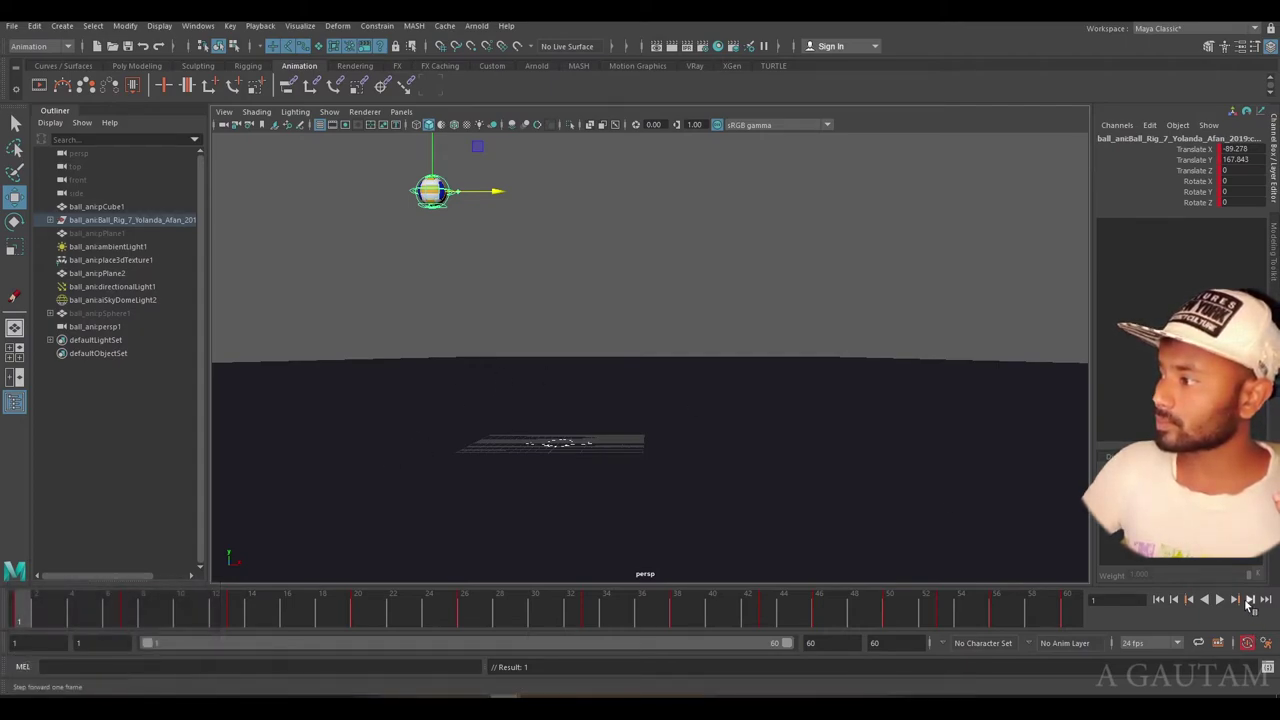
Play back the forward-travelling bounce, then bring up the Graph Editor on the ball's curves.
click(1227, 605)
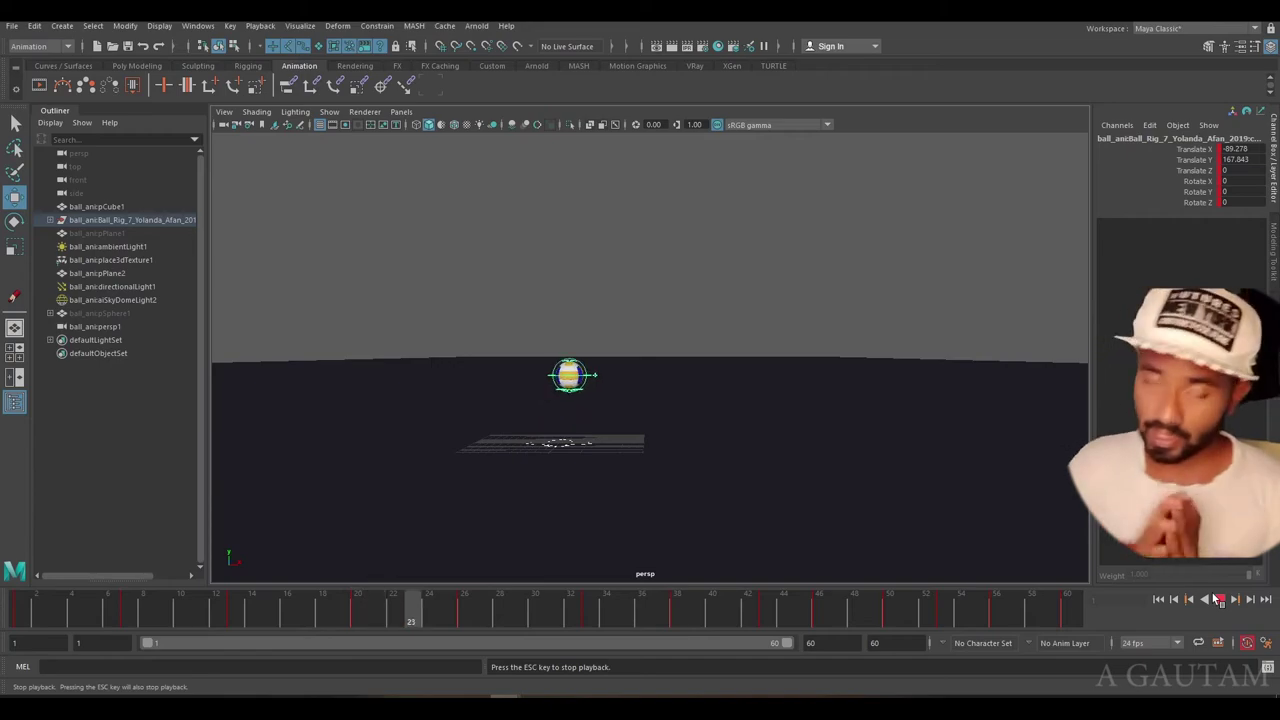
click(1228, 605)
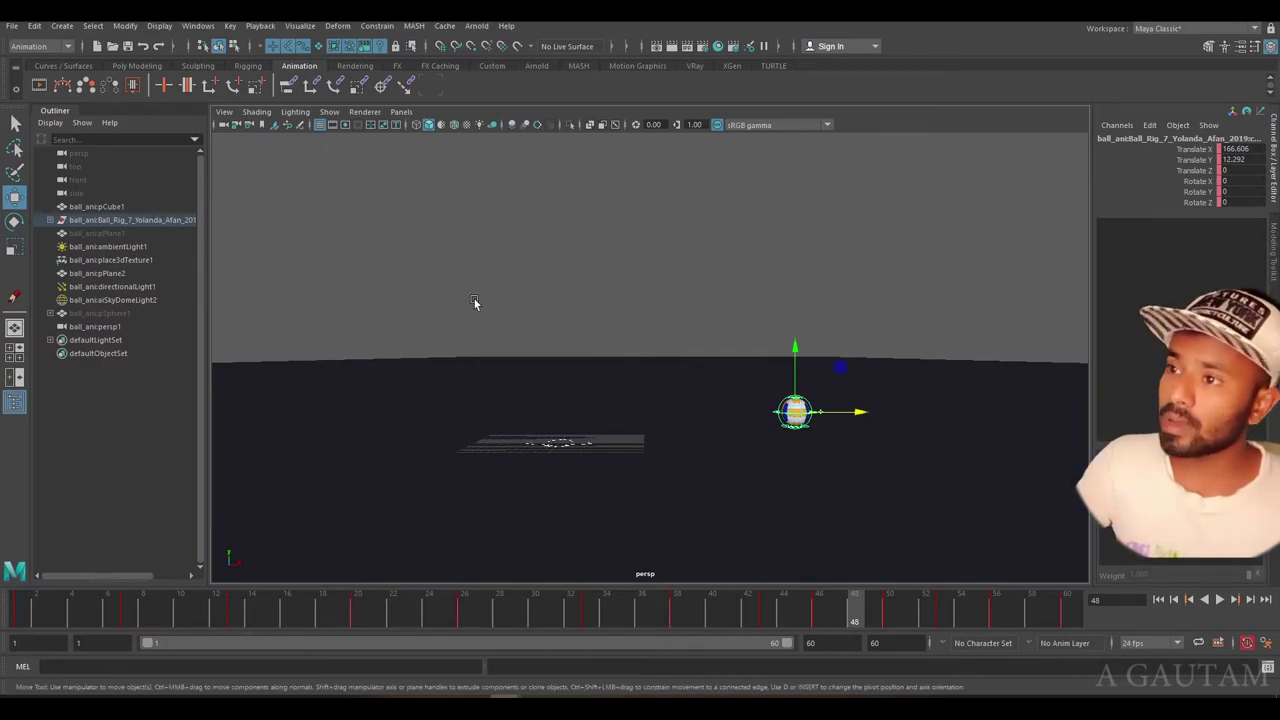
click(437, 82)
scroll(down, 3)
drag(96, 105, 185, 132)
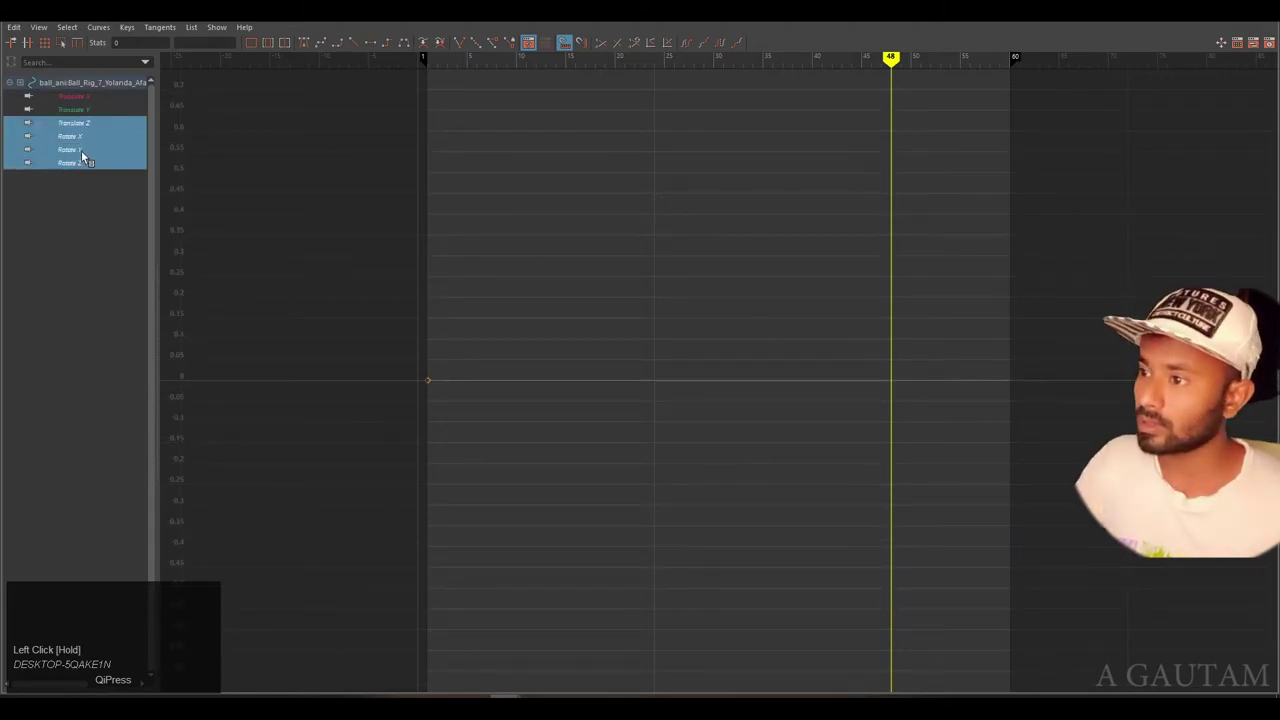
Fit the curves and insert a key on Translate X at frame 48.
key(ctrl+z)
click(95, 133)
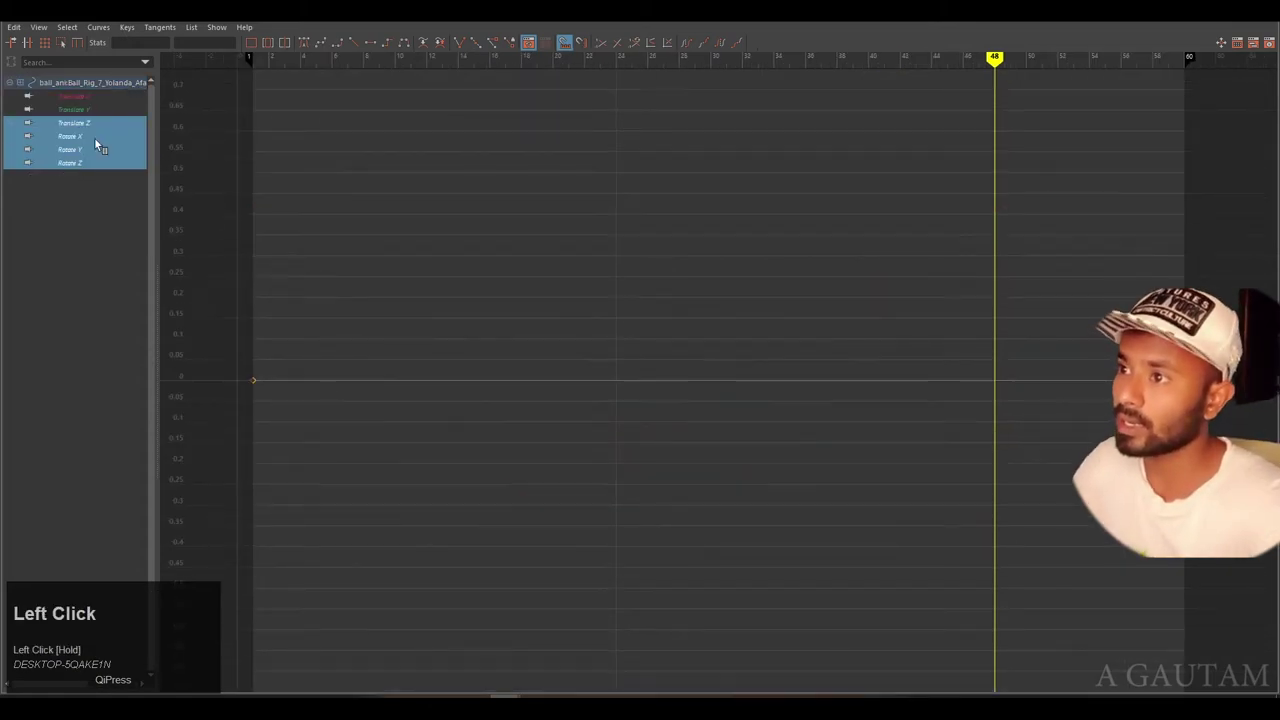
scroll(down, 3)
click(1012, 286)
scroll(up, 3)
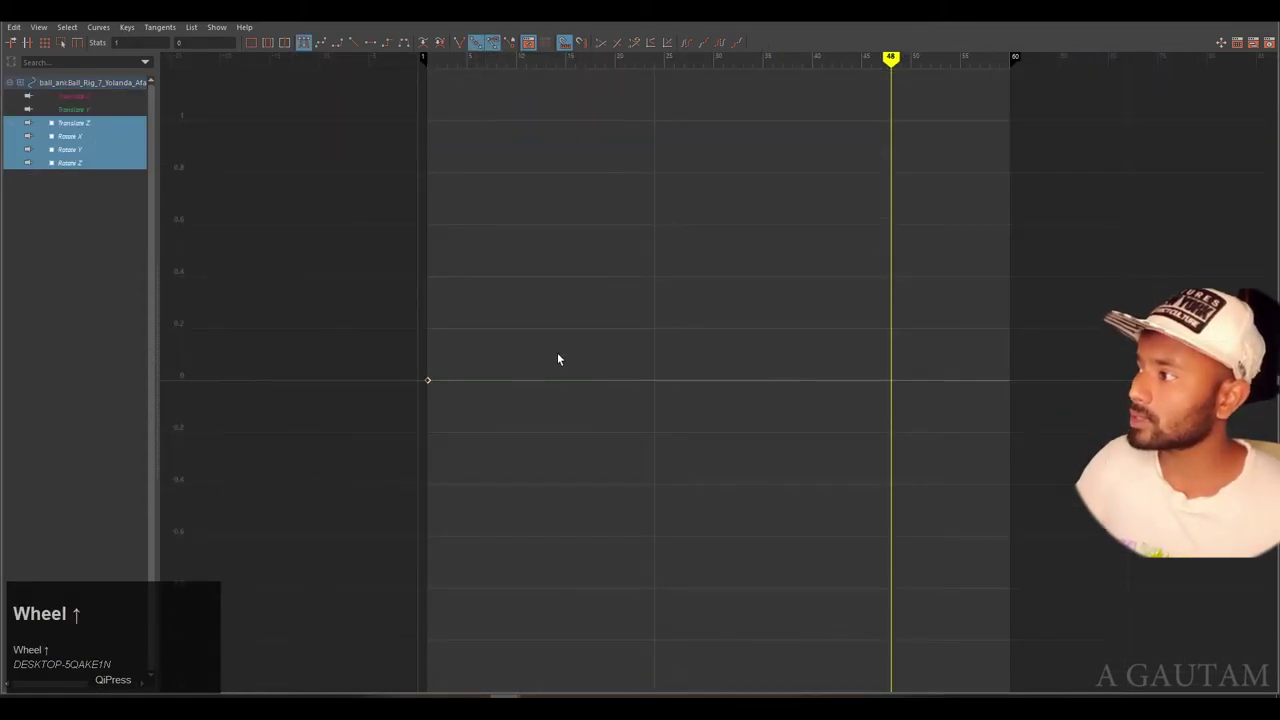
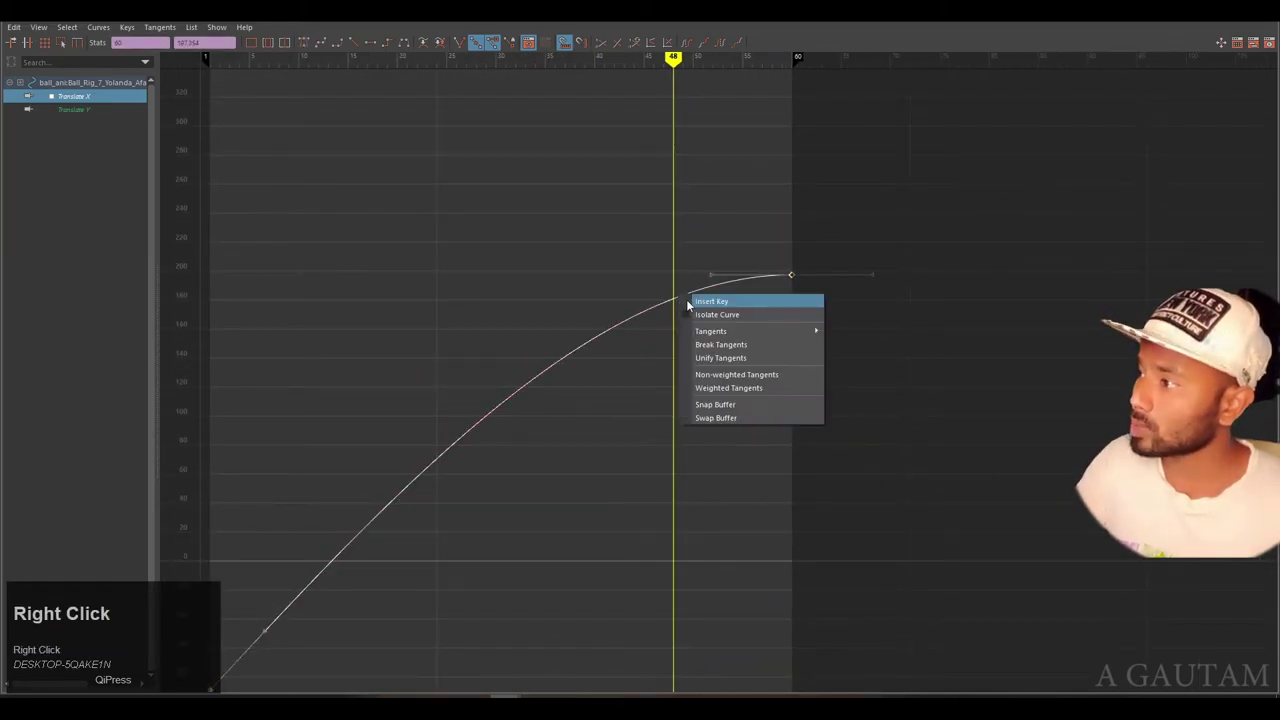
click(717, 303)
Raise the frame 48 key above the final value so forward travel settles early.
scroll(up, 3)
middle_click(672, 334)
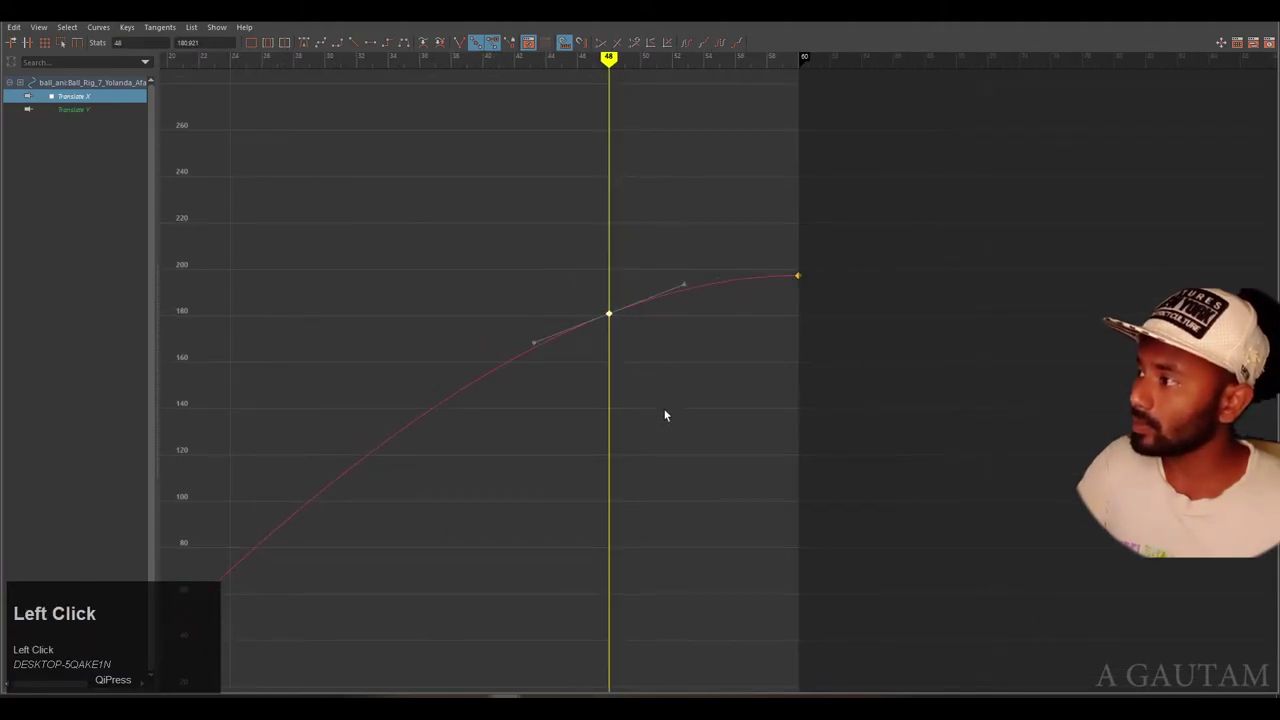
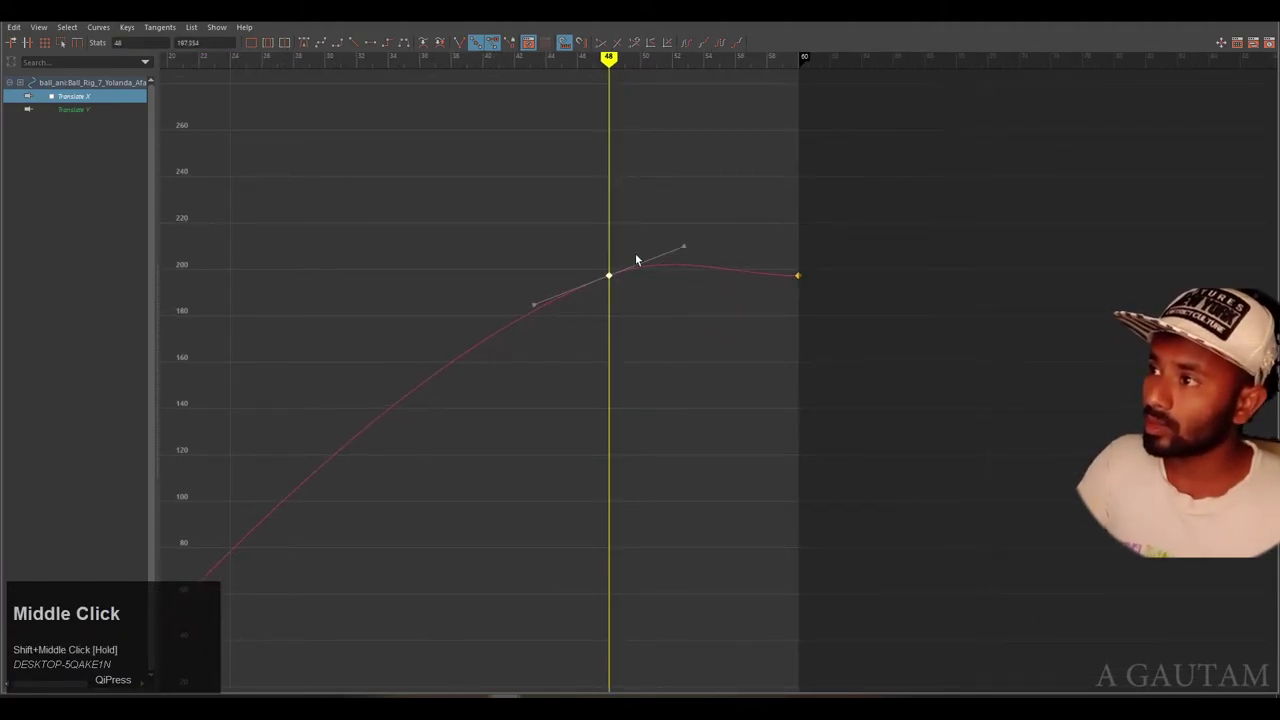
drag(623, 251, 305, 48)
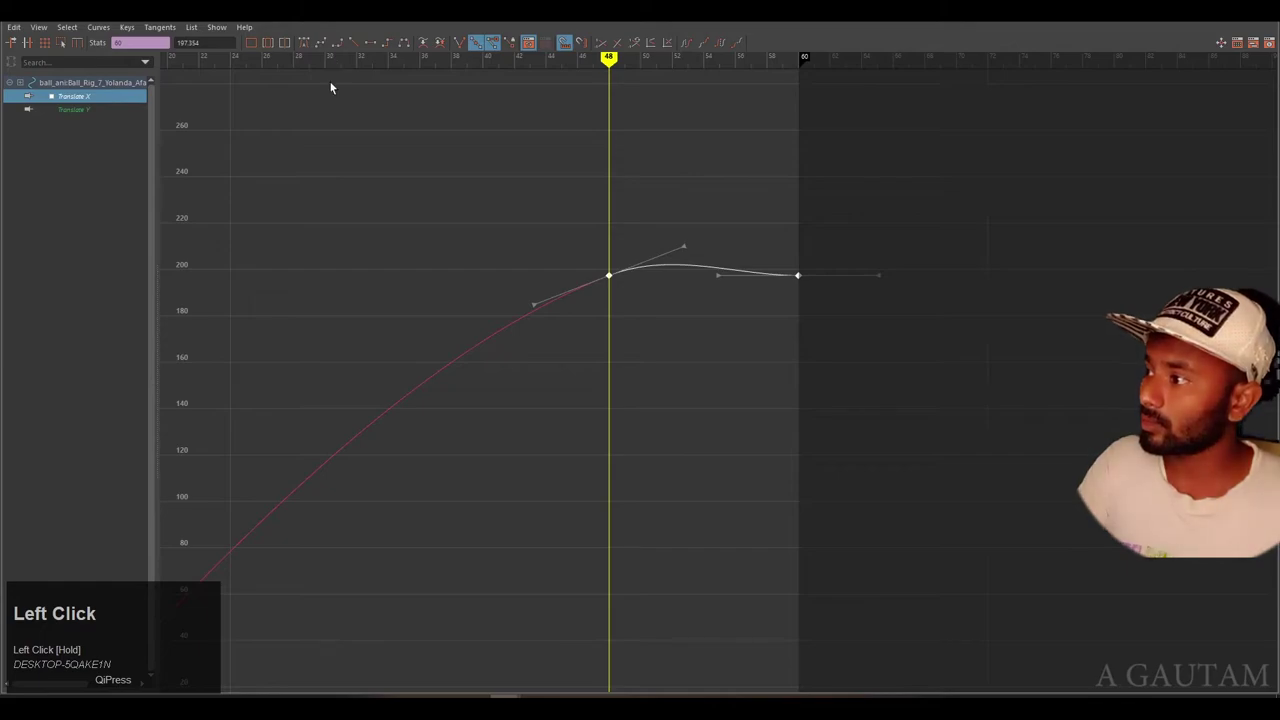
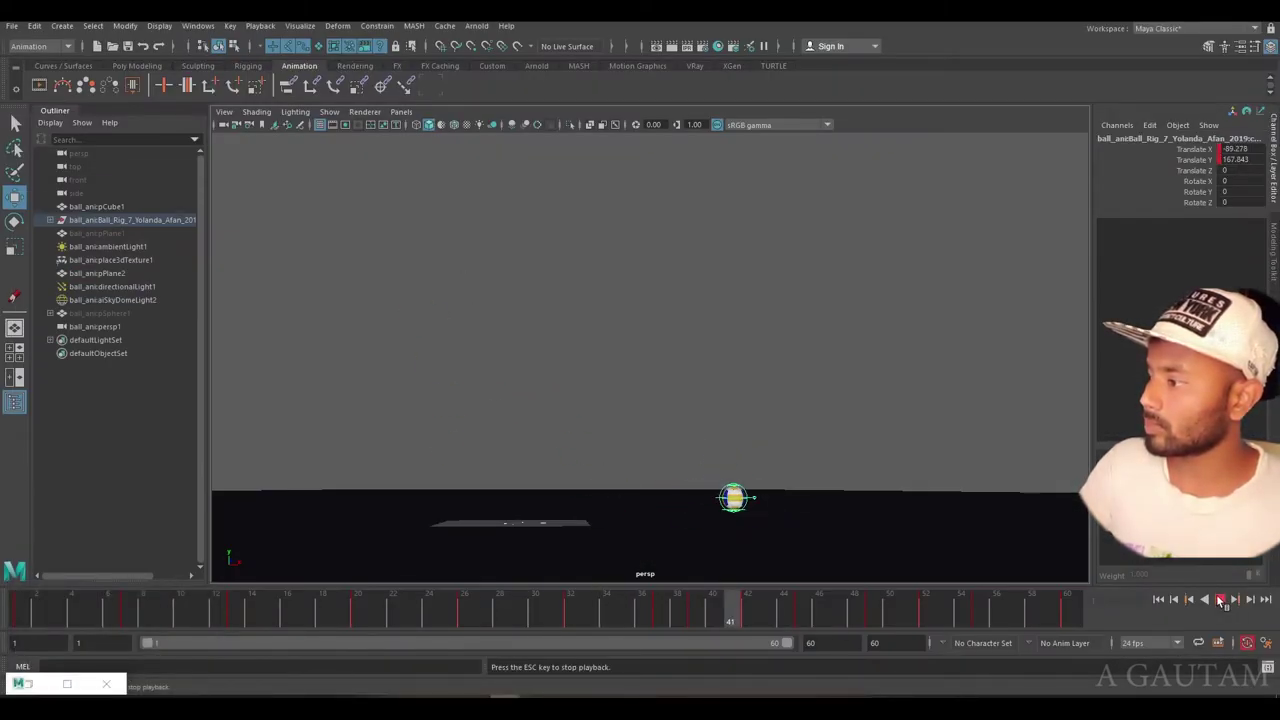
Play and scrub the bounce to frame 58, then bring up the Visualize options.
click(971, 524)
drag(955, 510, 1238, 600)
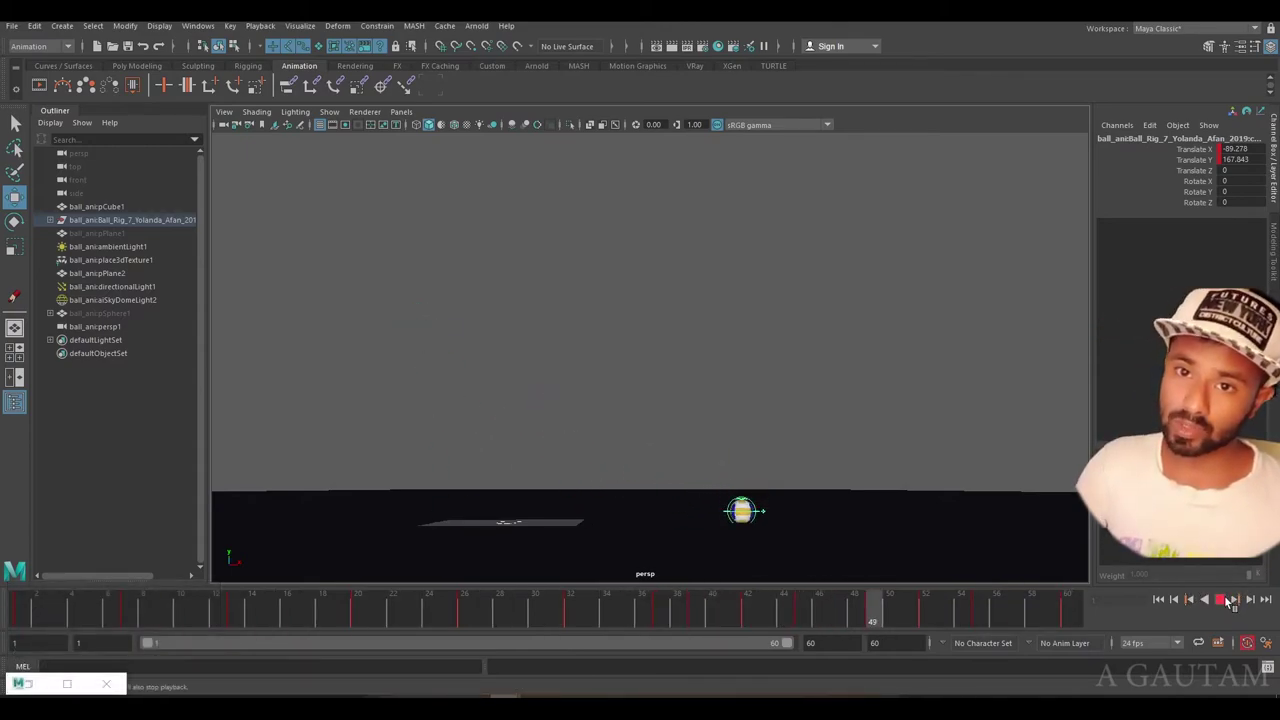
click(1233, 602)
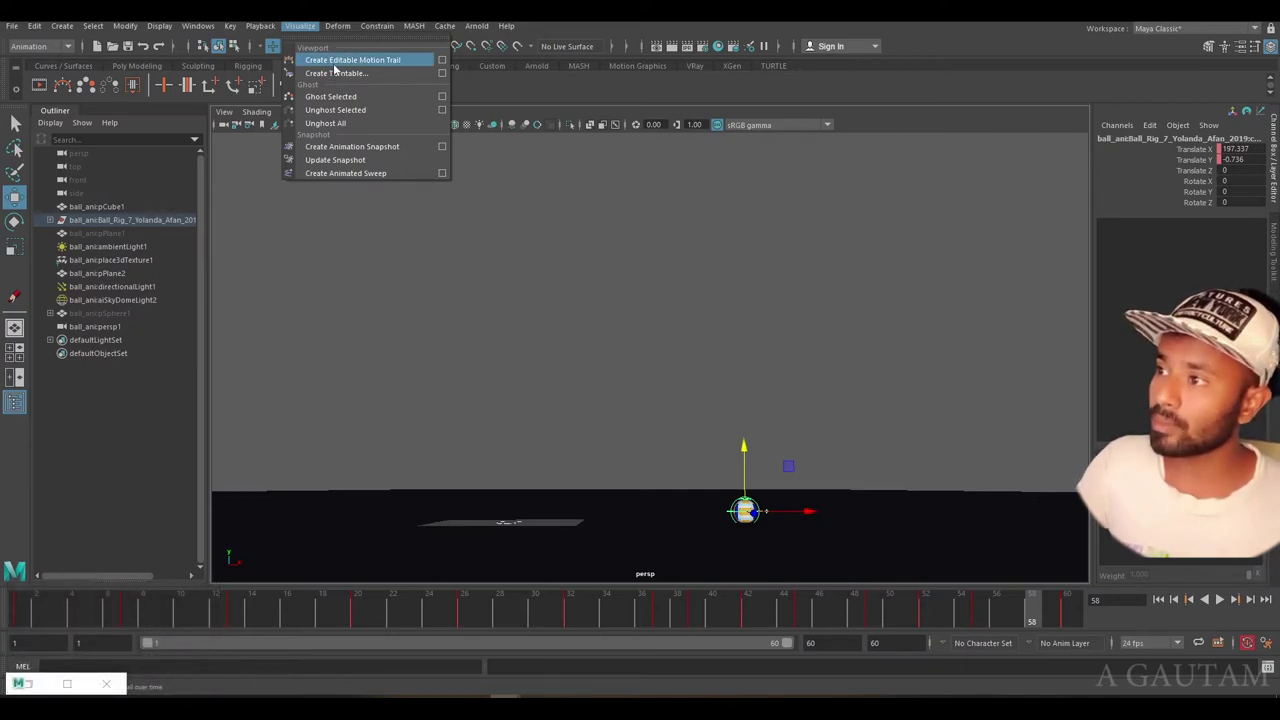
Create an editable motion trail for the ball and show it in the viewport.
click(342, 70)
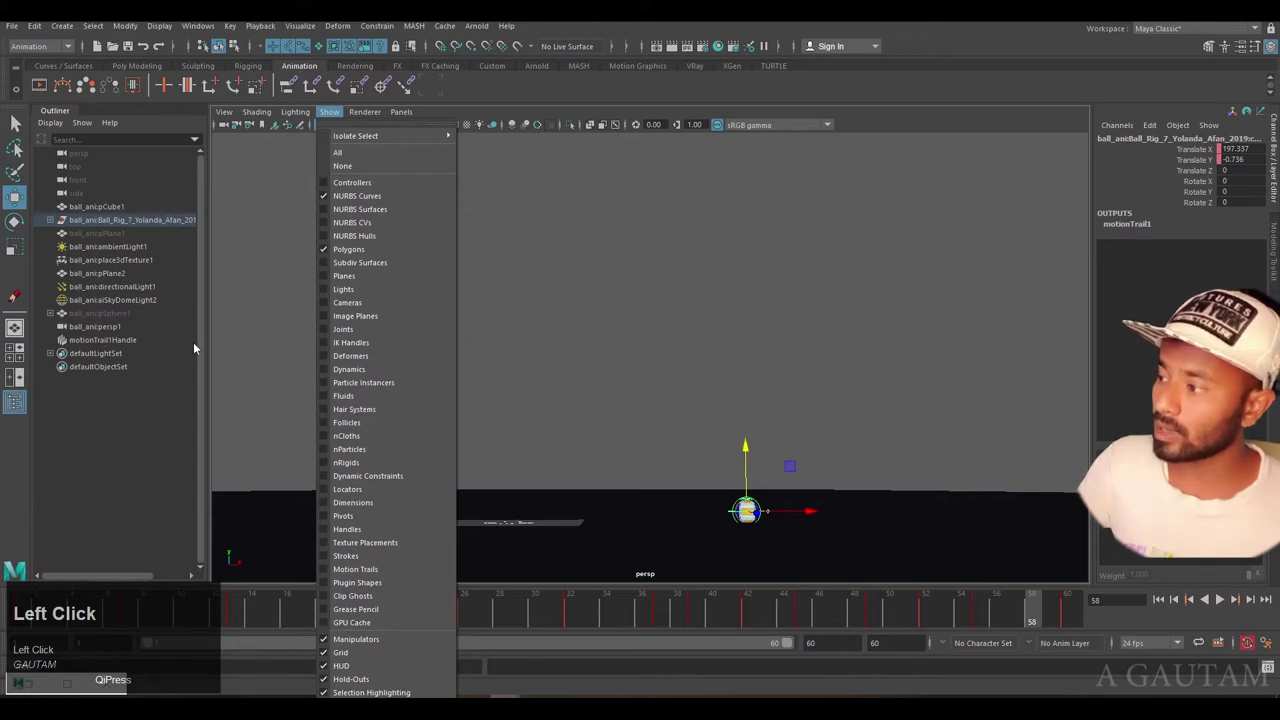
click(368, 572)
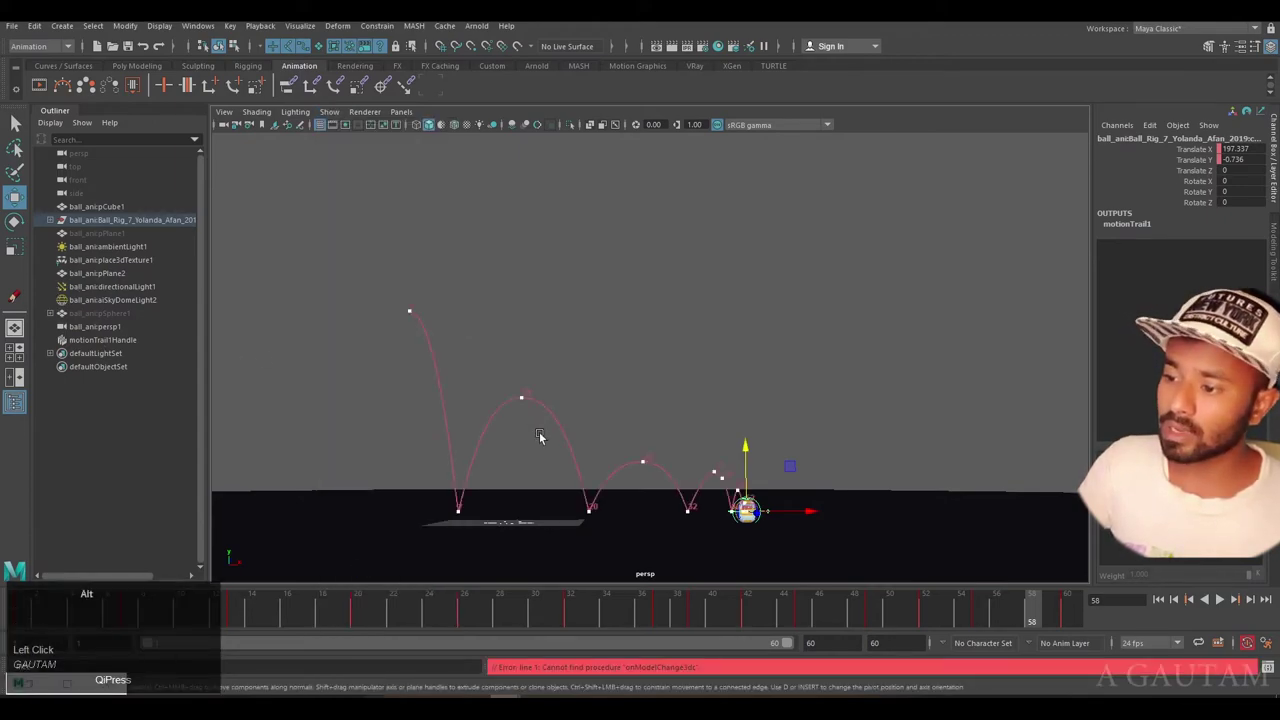
scroll(up, 3)
middle_click(579, 421)
click(576, 384)
scroll(up, 3)
Frame the trail's bounce arcs and play the animation along it.
click(173, 621)
scroll(down, 3)
scroll(up, 3)
click(529, 438)
middle_click(583, 447)
click(1226, 610)
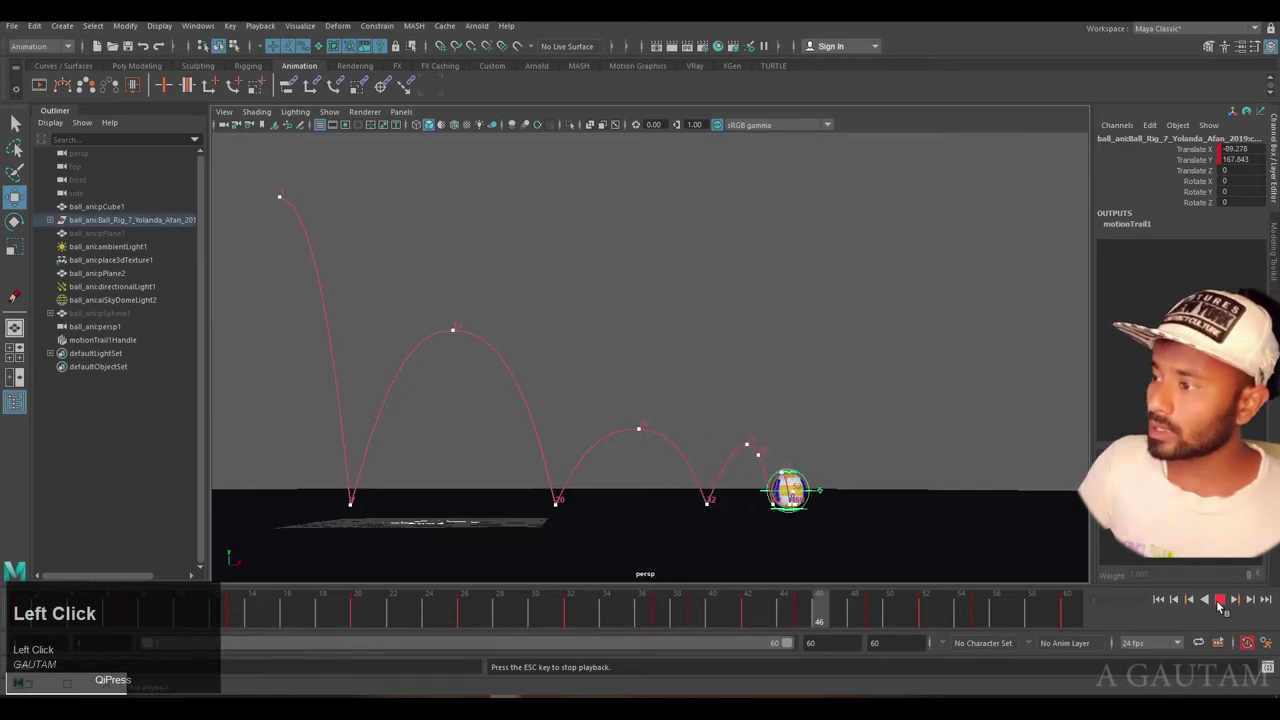
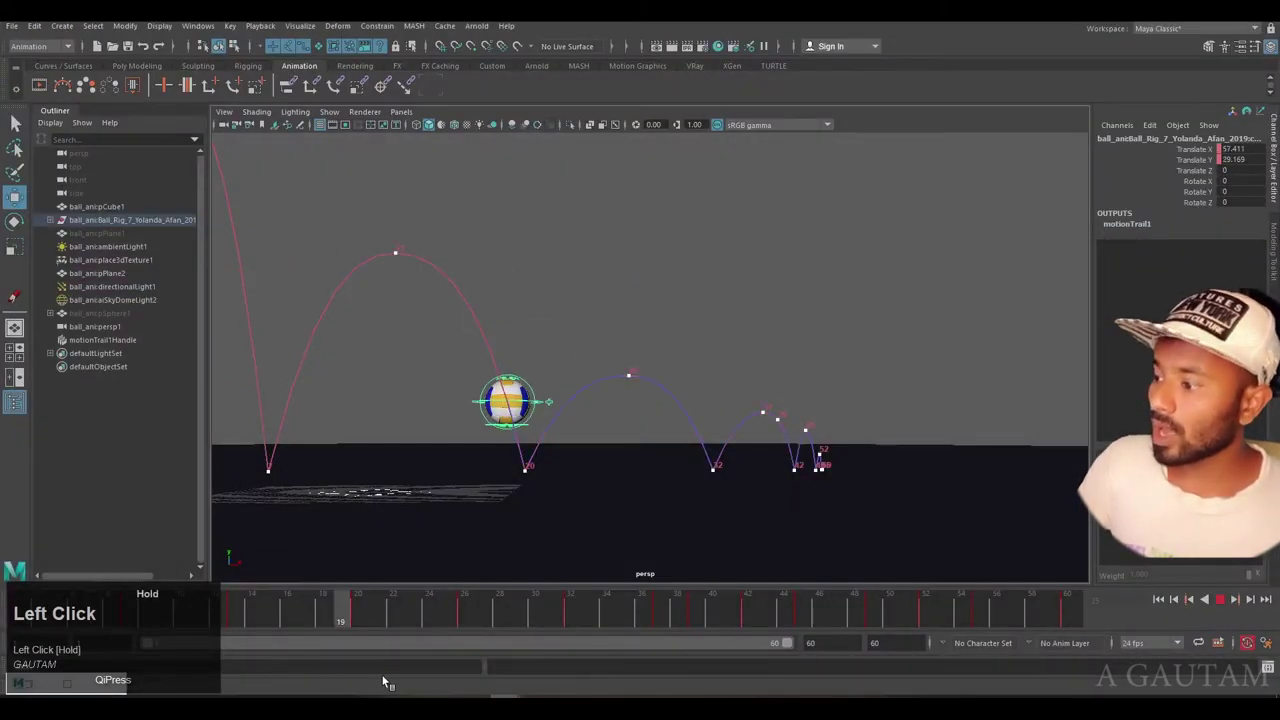
scroll(up, 3)
middle_click(783, 545)
scroll(up, 3)
drag(547, 629, 670, 338)
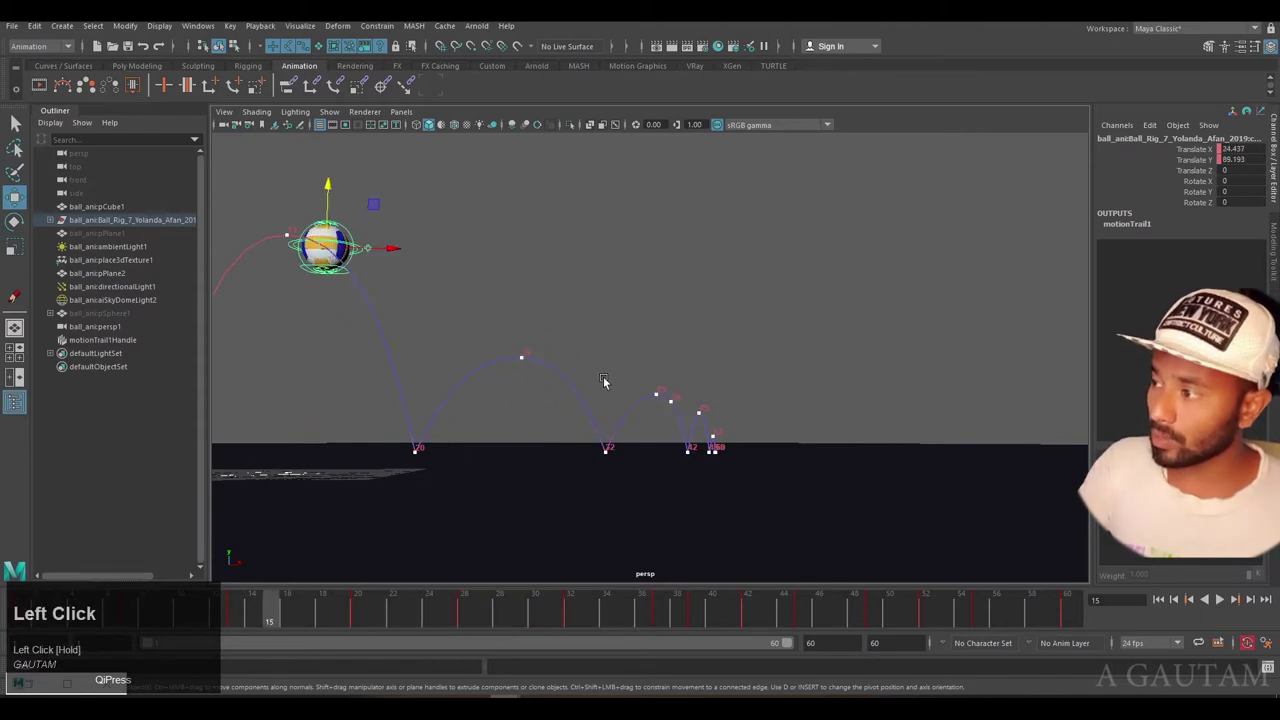
click(670, 338)
scroll(up, 3)
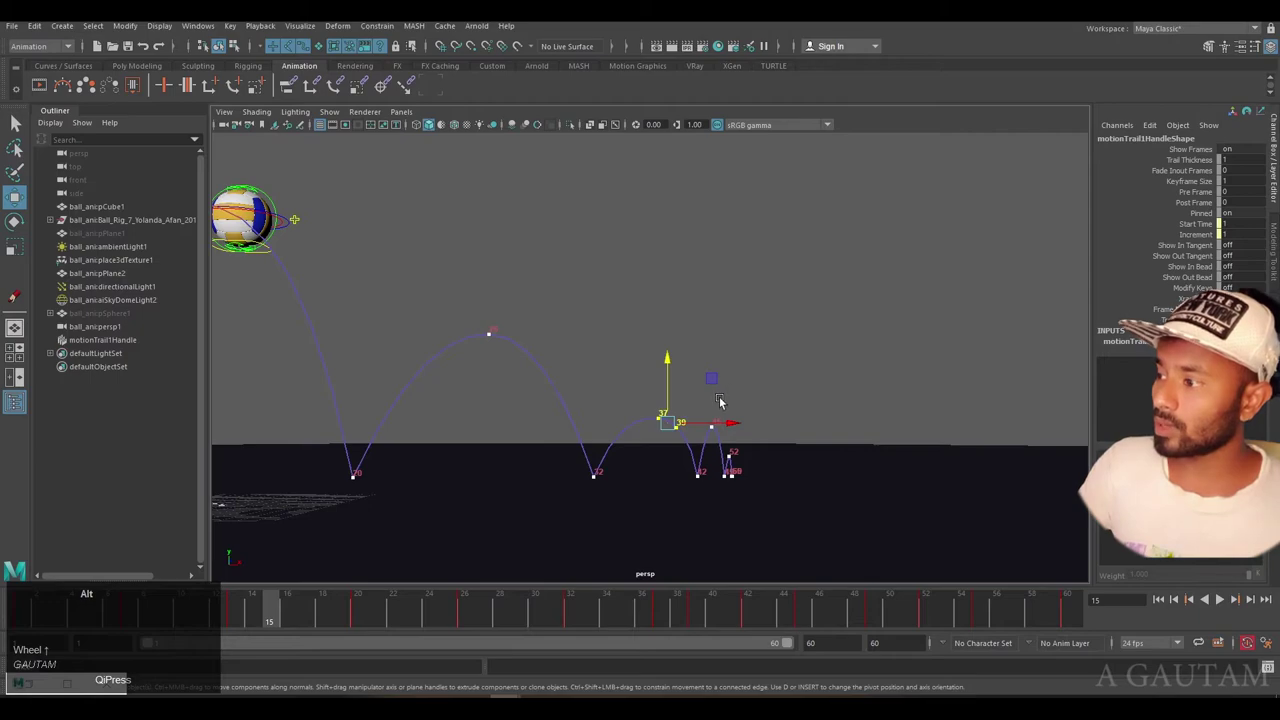
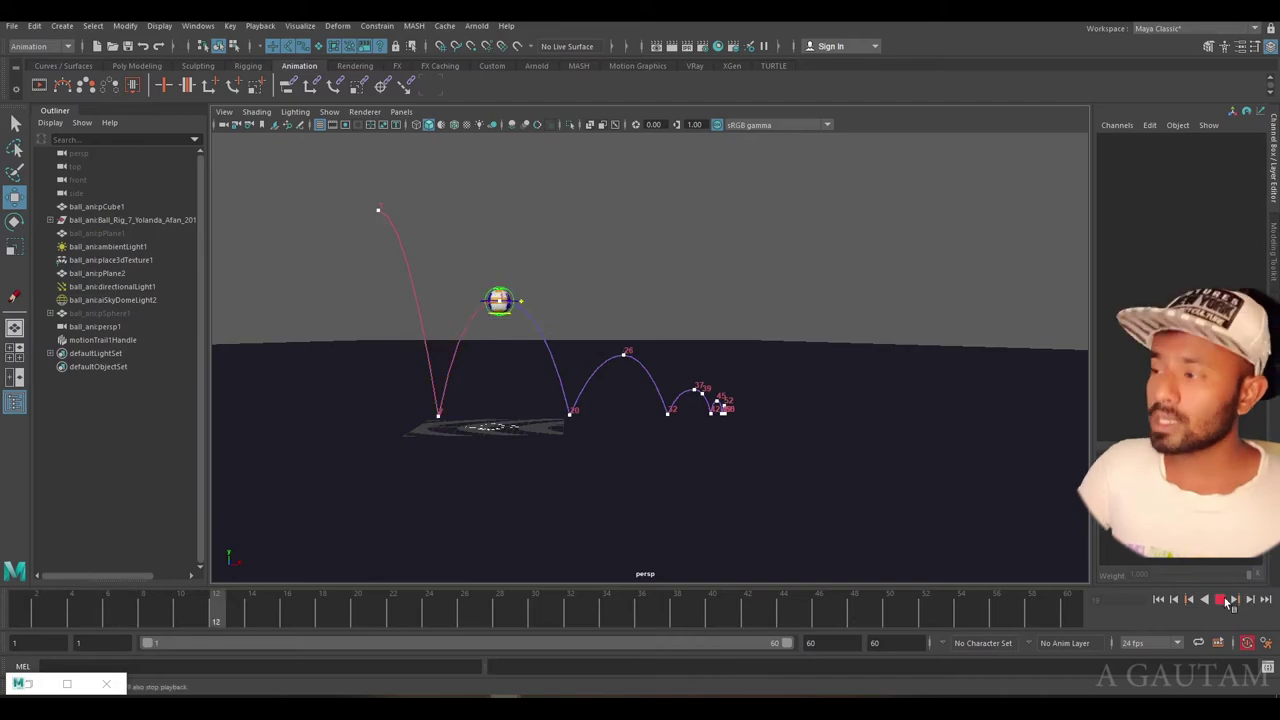
click(1232, 604)
scroll(up, 3)
click(551, 272)
middle_click(585, 296)
click(645, 329)
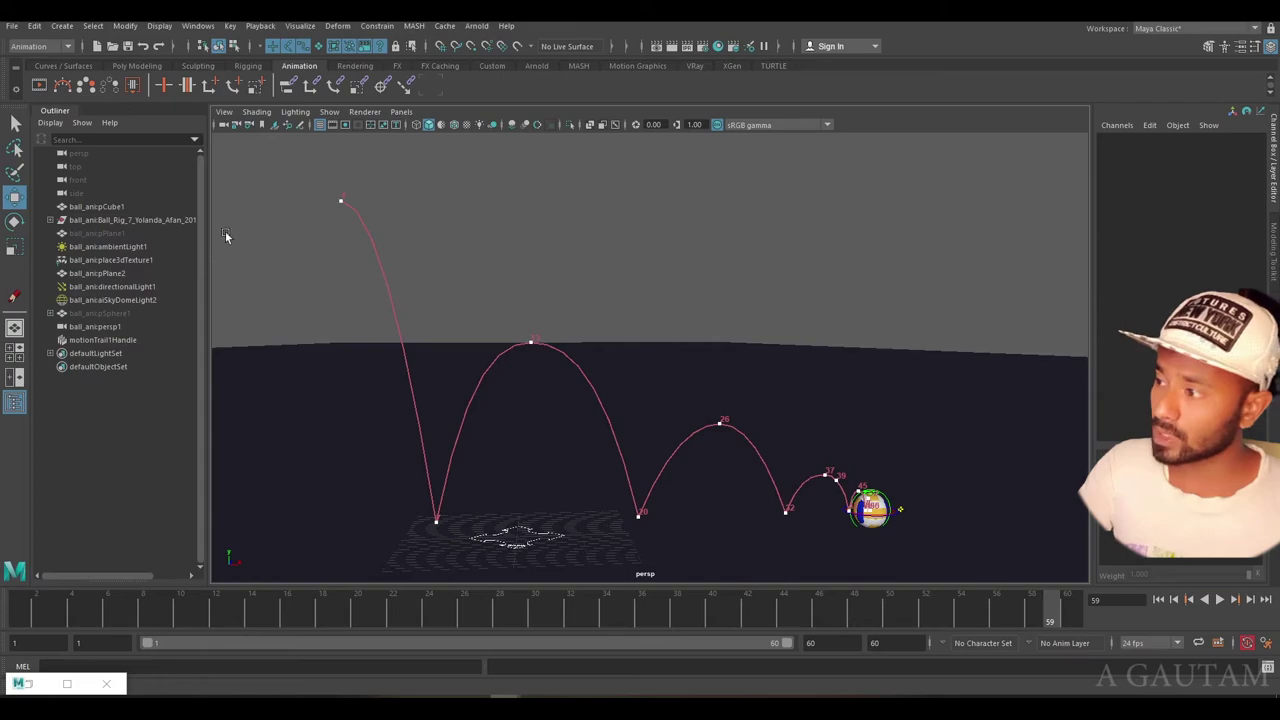
click(217, 622)
scroll(up, 3)
middle_click(663, 327)
scroll(up, 3)
middle_click(713, 404)
scroll(up, 3)
Select the ball control with the Rotate tool and key its starting rotation.
click(650, 396)
click(572, 440)
key(e)
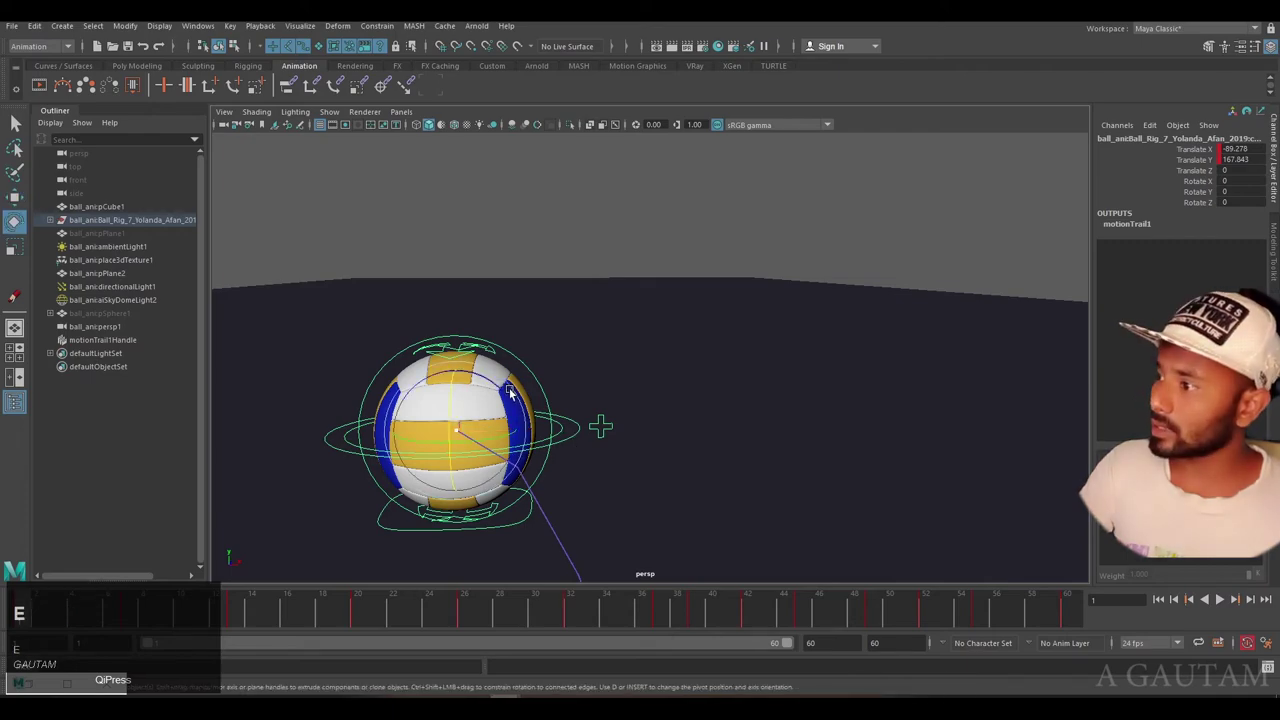
drag(525, 418, 1199, 205)
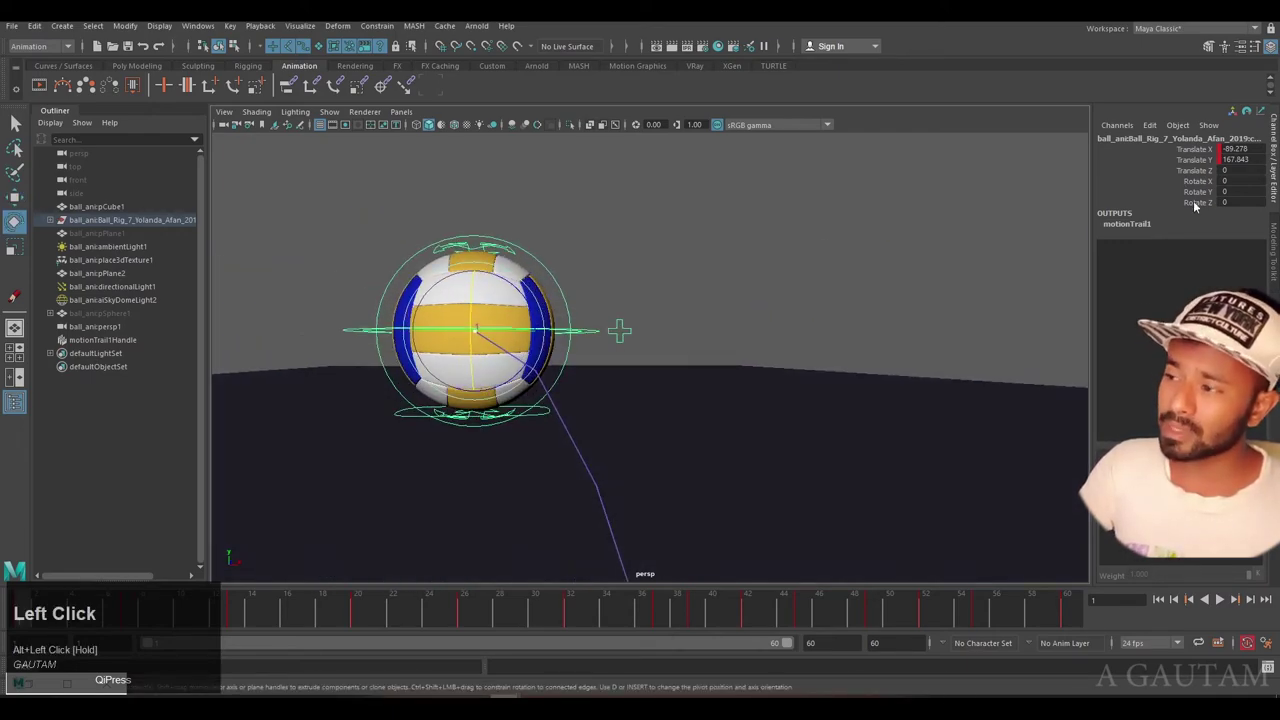
drag(990, 309, 791, 300)
key(ctrl+z)
scroll(down, 3)
At frame 60 spin the ball around Z to about -440 degrees and key it.
drag(834, 388, 42, 620)
double_click(49, 620)
key(s)
click(37, 624)
scroll(up, 3)
middle_click(839, 386)
drag(705, 350, 776, 366)
scroll(down, 3)
middle_click(770, 374)
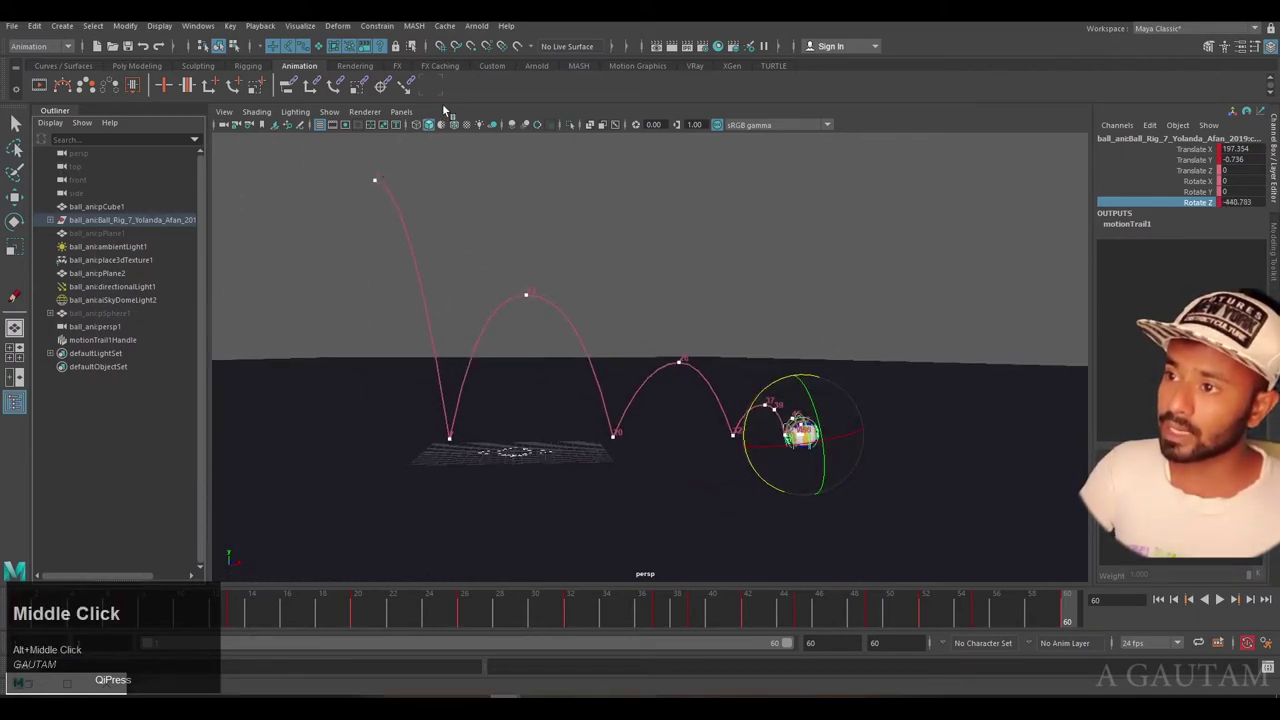
click(440, 86)
Bring up the Graph Editor on the ball's rotation channels.
scroll(down, 3)
scroll(up, 3)
drag(84, 141, 88, 132)
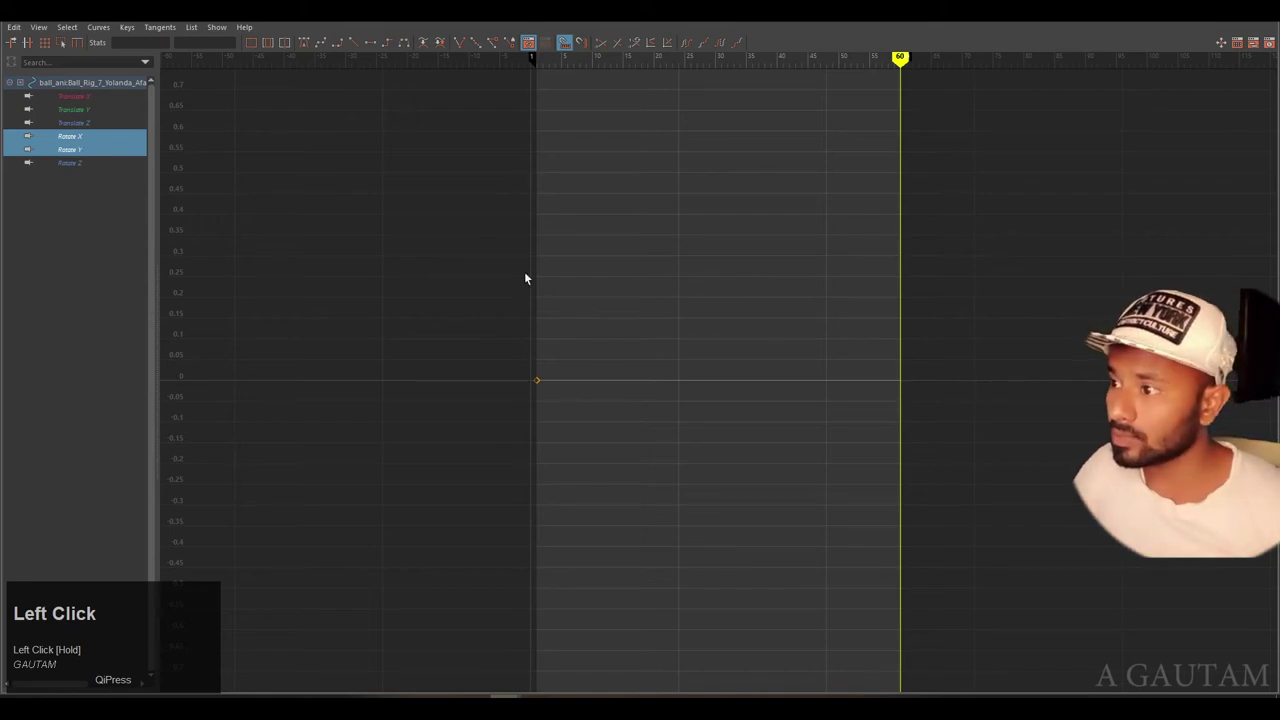
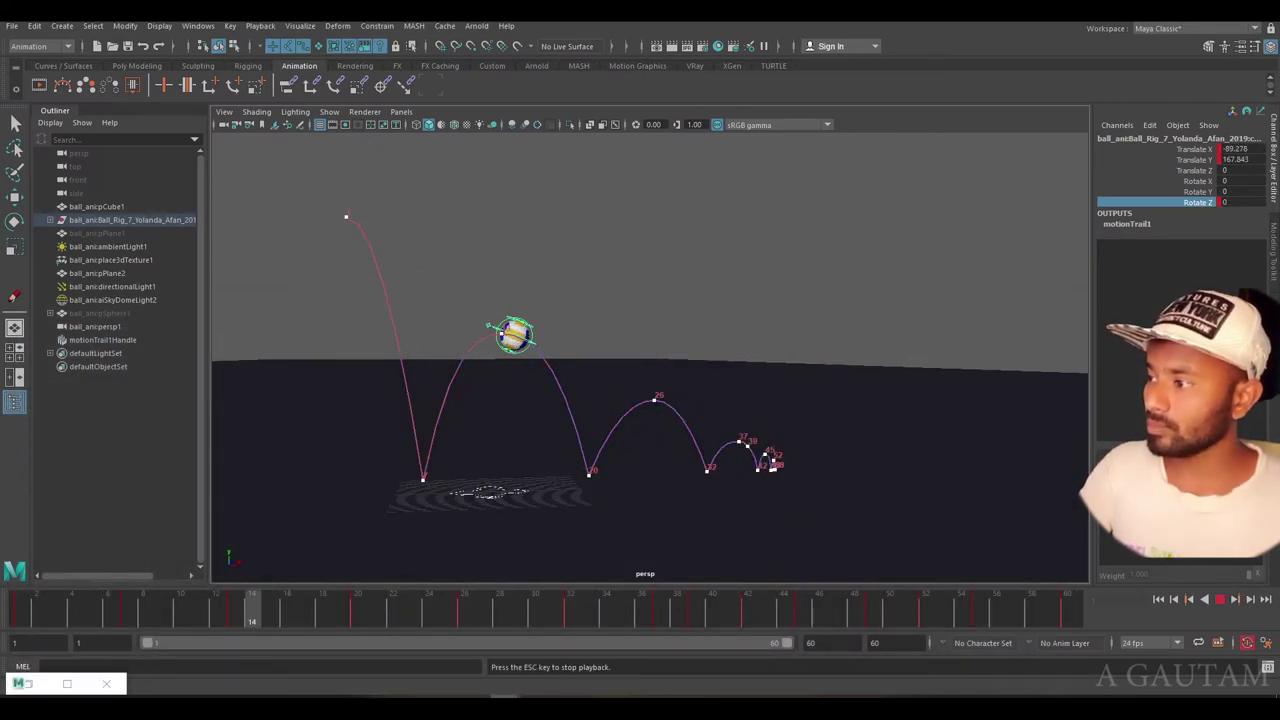
Select the motion trail with the Move tool and shift its frame 42 key to reshape the bounce.
click(919, 464)
click(1232, 608)
middle_click(565, 270)
key(w)
drag(487, 362, 1227, 602)
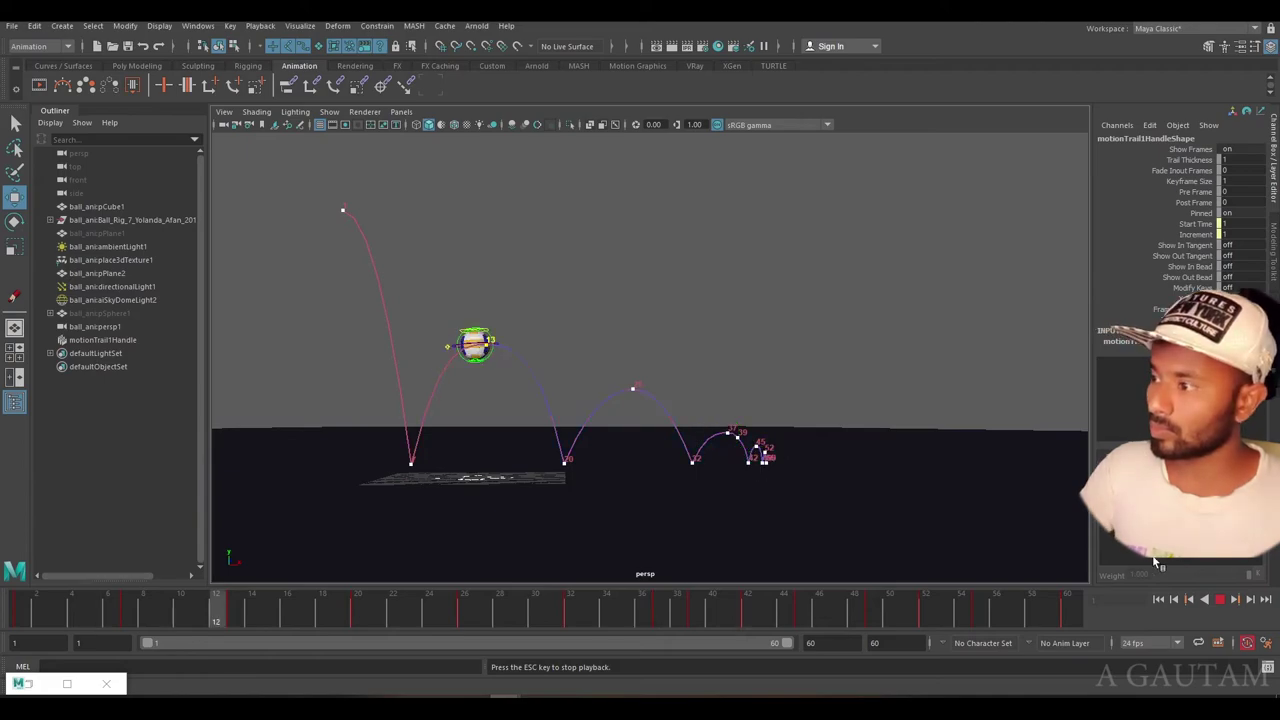
drag(1226, 607, 619, 340)
drag(619, 340, 720, 421)
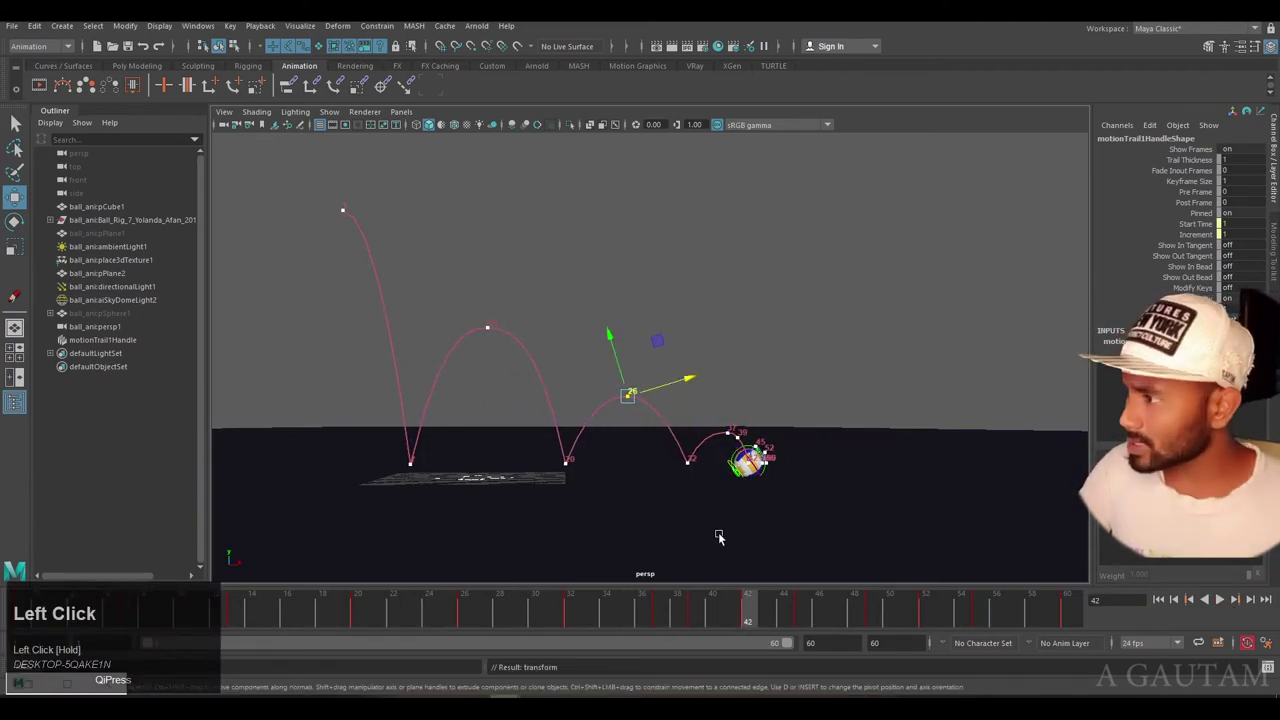
Adjust the trail key's tangent near frame 42 to smooth the arc.
scroll(up, 3)
middle_click(825, 439)
scroll(up, 3)
middle_click(782, 376)
click(688, 354)
key(ctrl+z)
drag(701, 360, 440, 98)
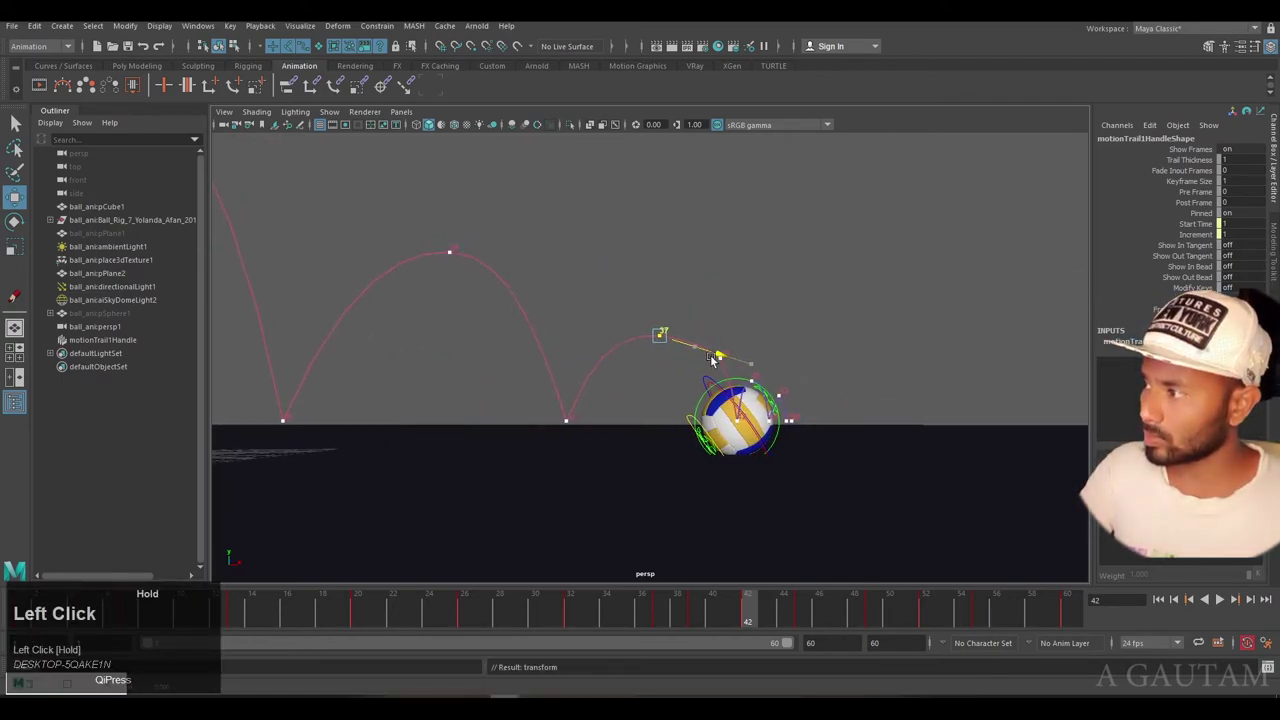
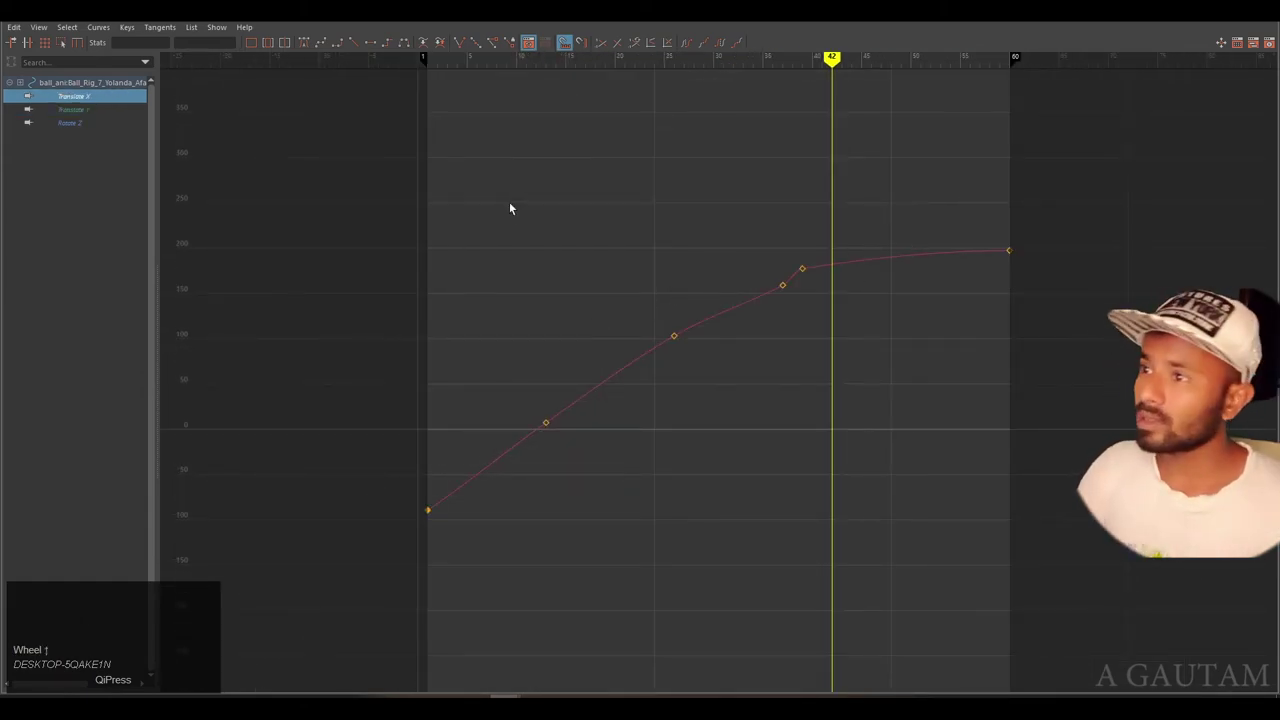
Delete the in-between Translate X keys, leaving three keys easing to the final position.
click(791, 548)
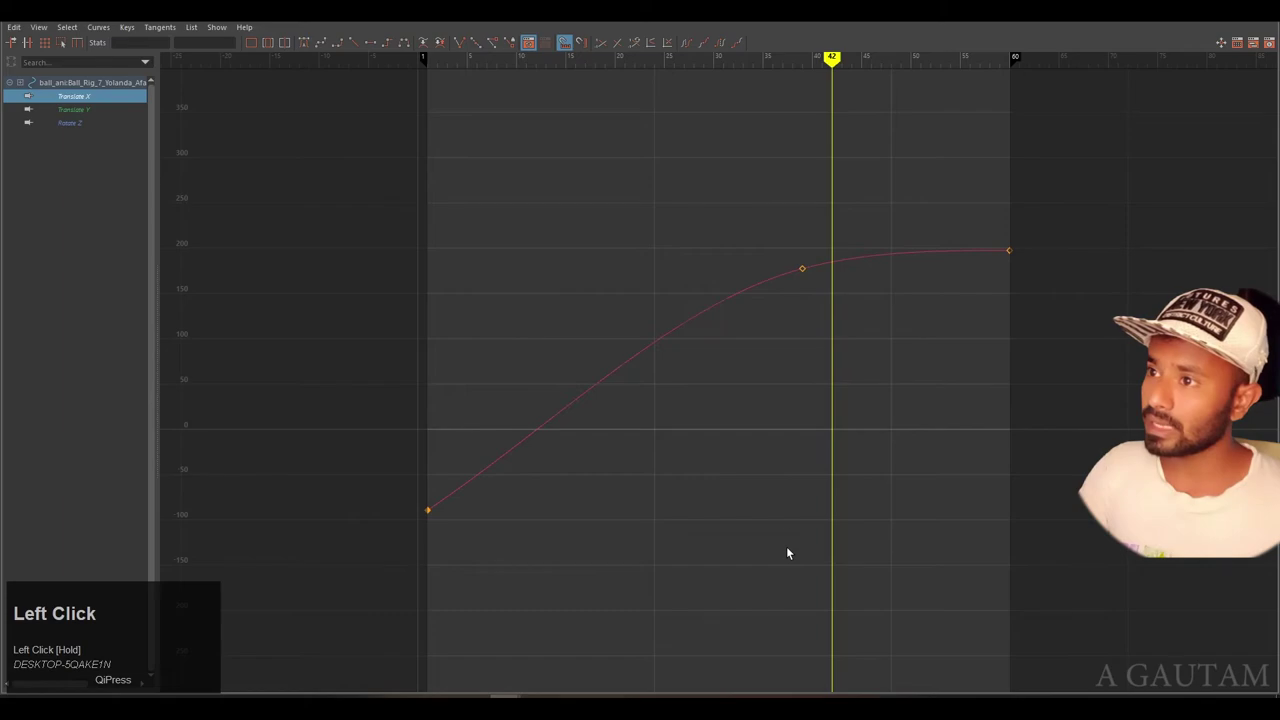
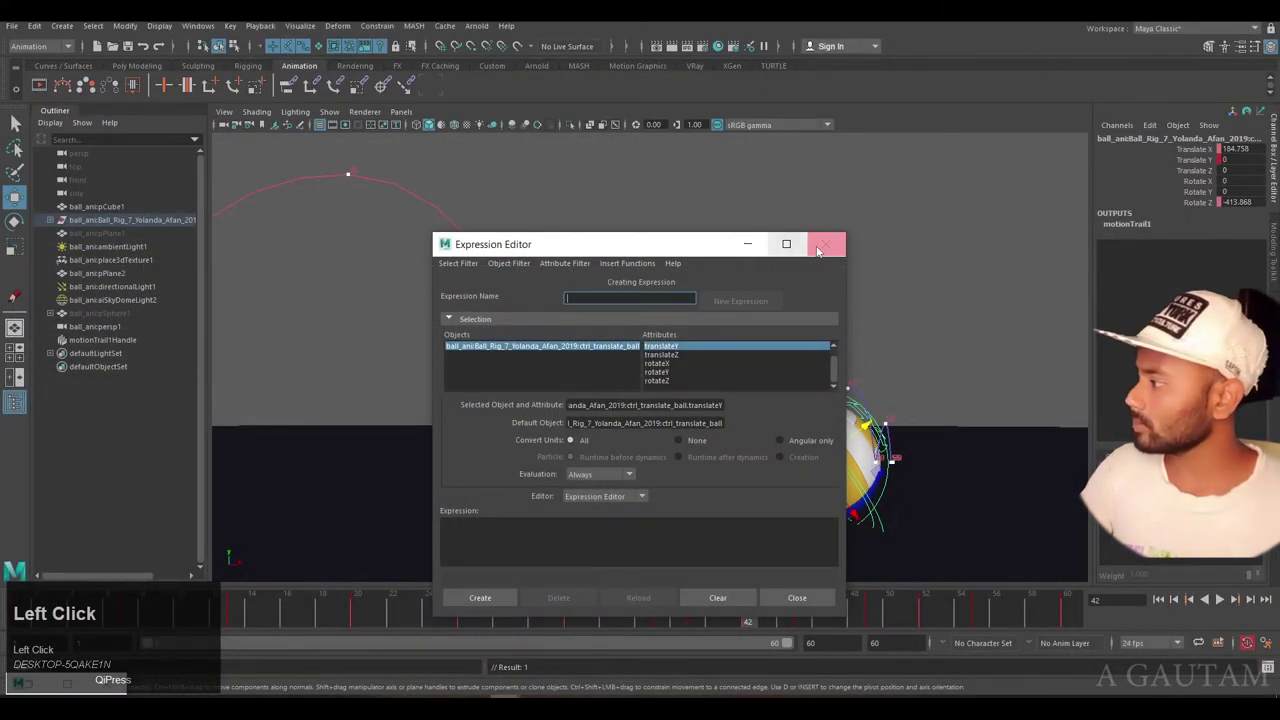
Play back the refined rolling bounce along its trail and check a middle frame.
scroll(down, 3)
middle_click(729, 376)
scroll(down, 3)
click(816, 392)
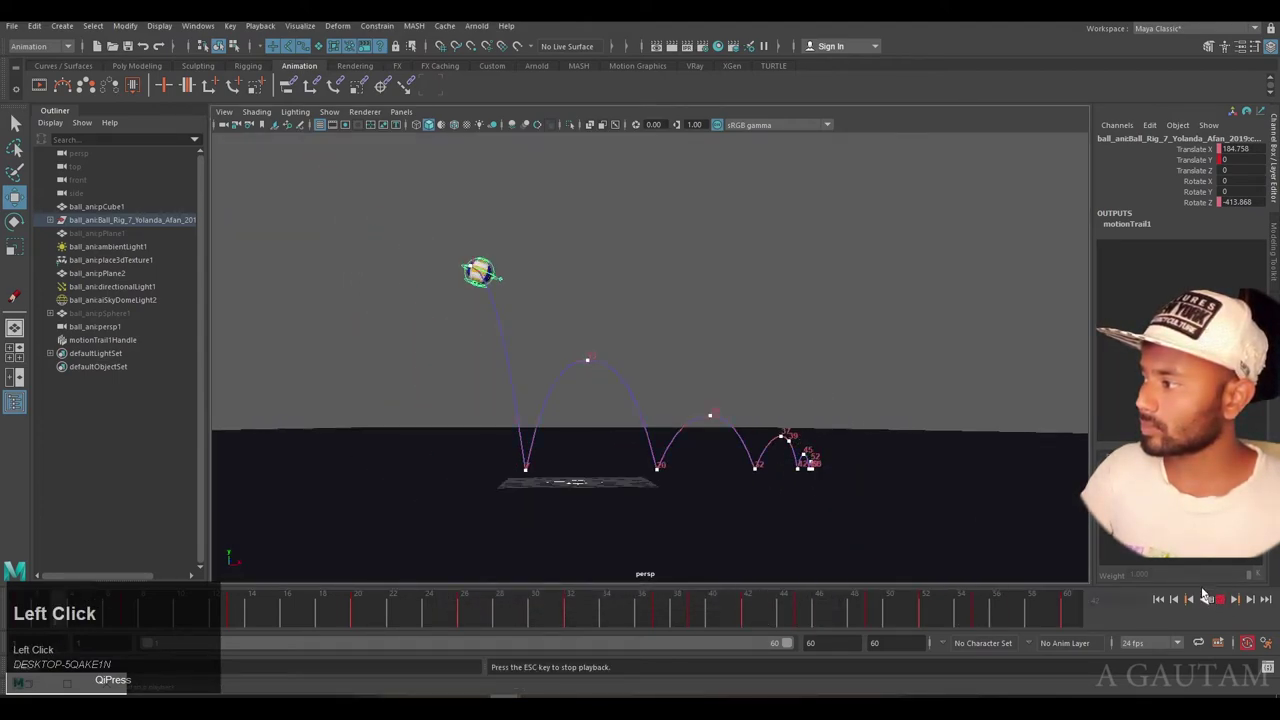
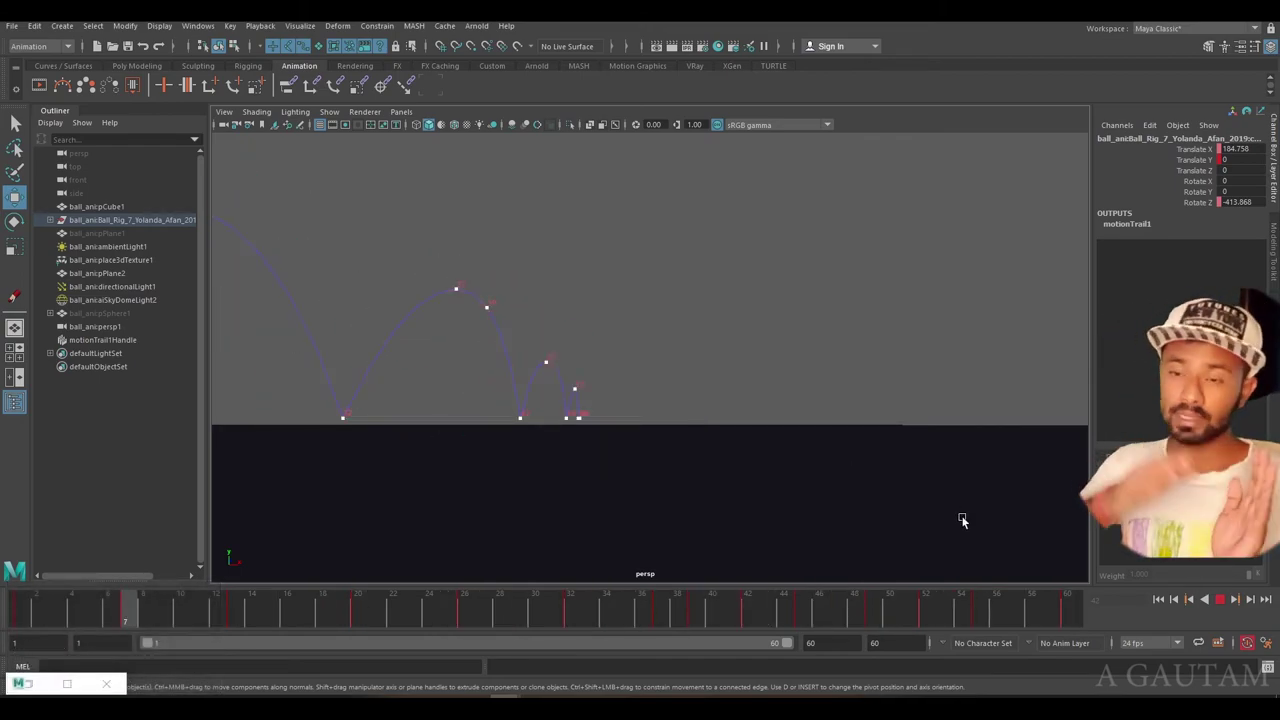
click(1233, 608)
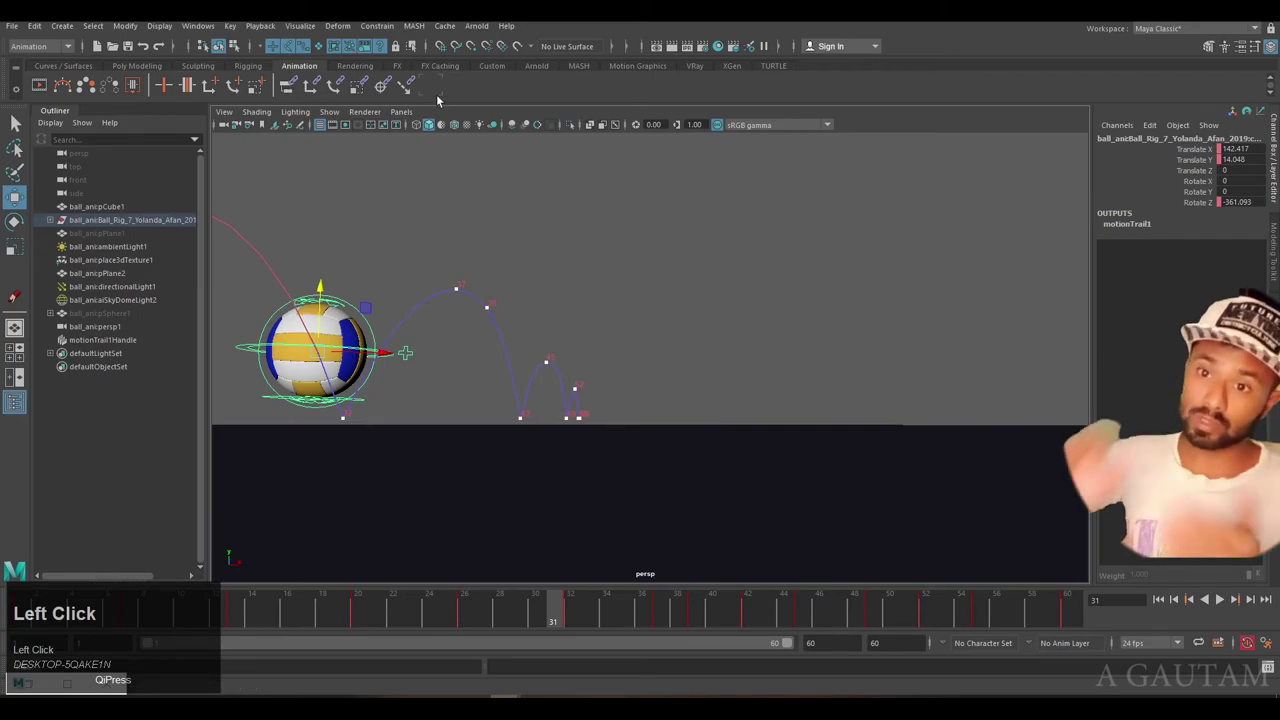